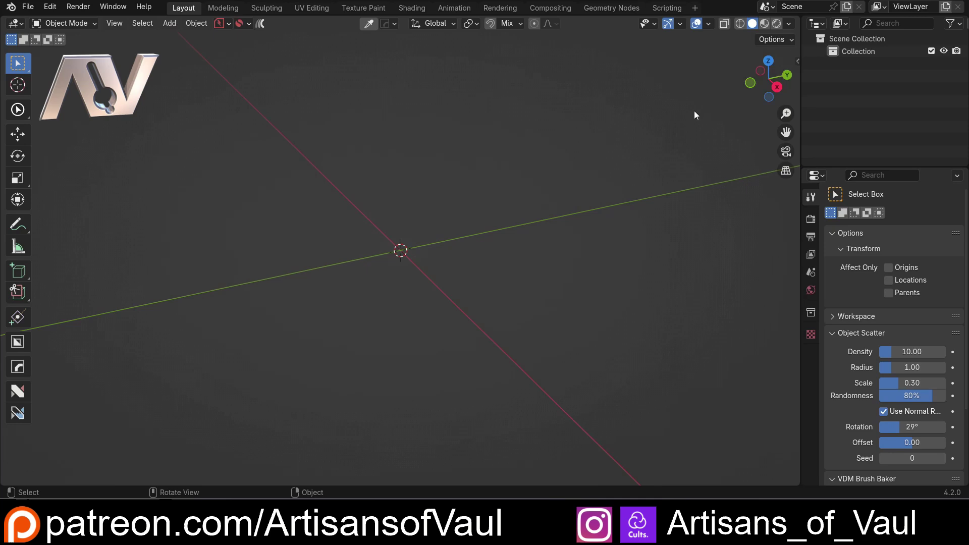
- Add a 32-vertex no-fill mesh circle of radius 1 at the origin and show its settings
key("shift+a")
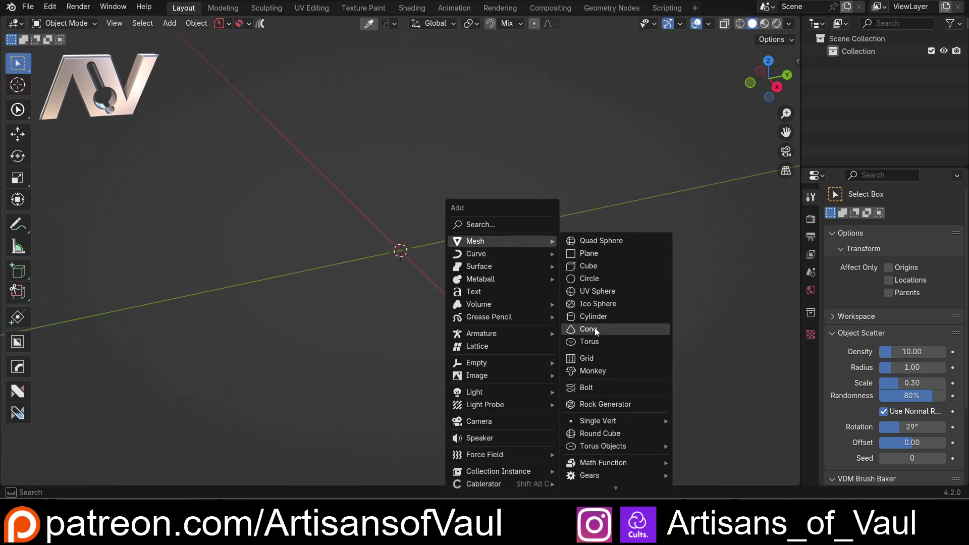
left_click(600, 284)
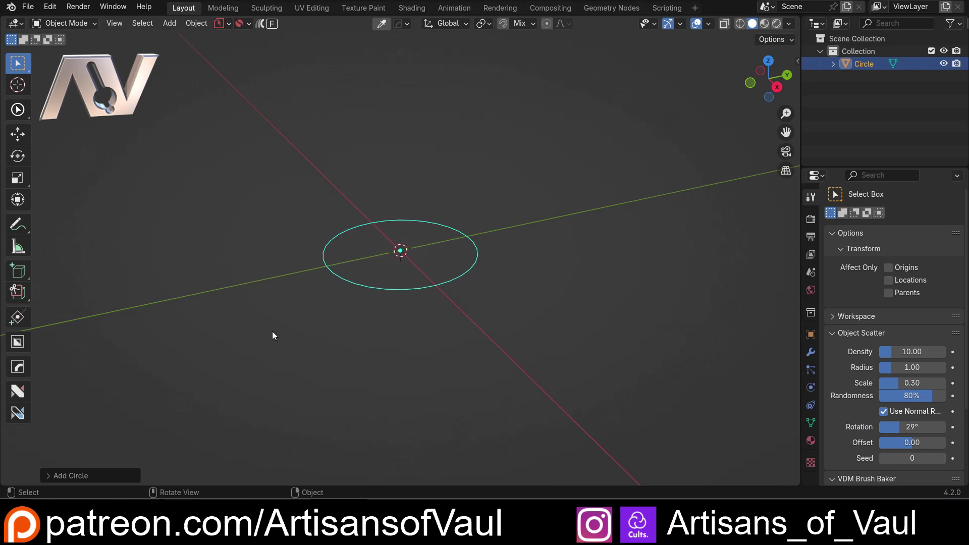
left_click(53, 481)
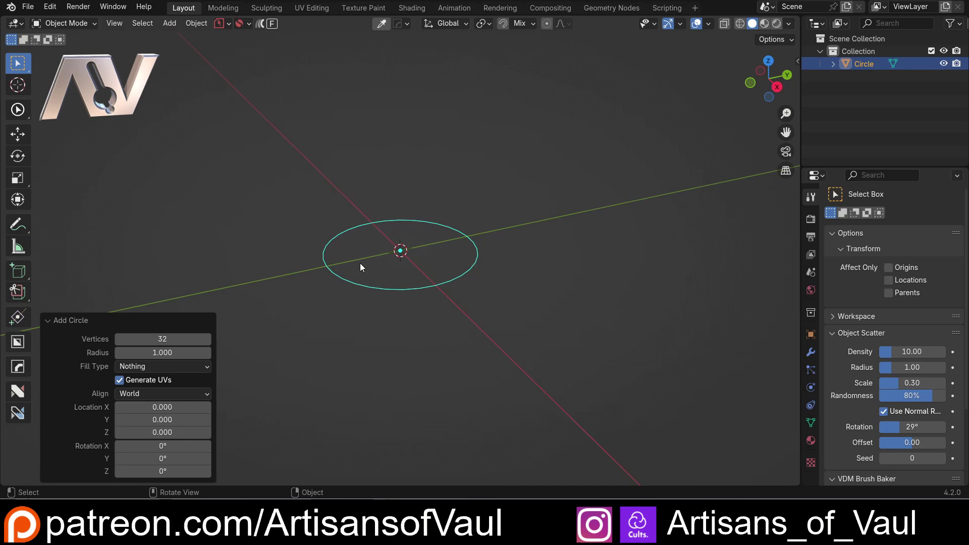
- Extrude the circle's edge ring about 2.44 units straight down along Z into an open tube
key("Tab")
middle_click(442, 302)
key("e")
key("z")
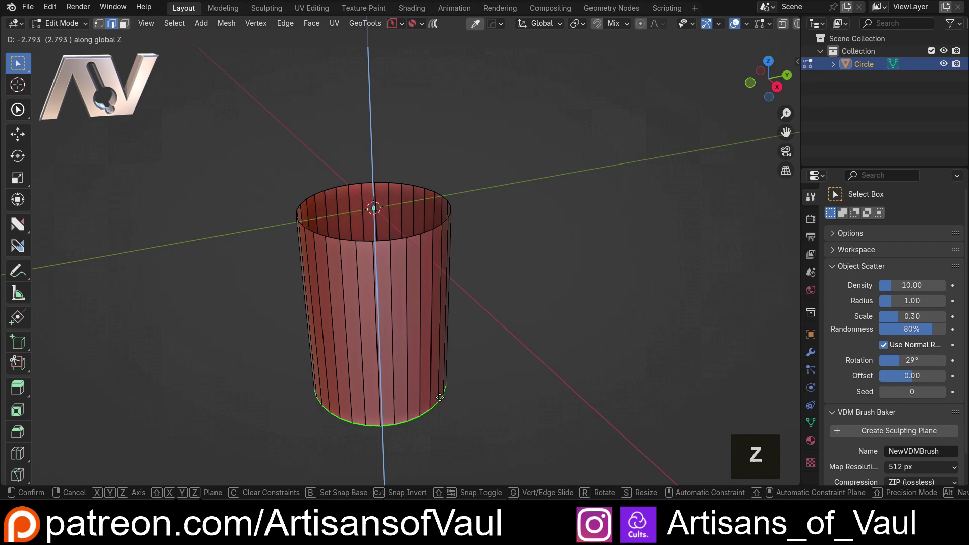
left_click(437, 381)
- Bring the tube into a square side-on view and recentre it
middle_click(370, 278)
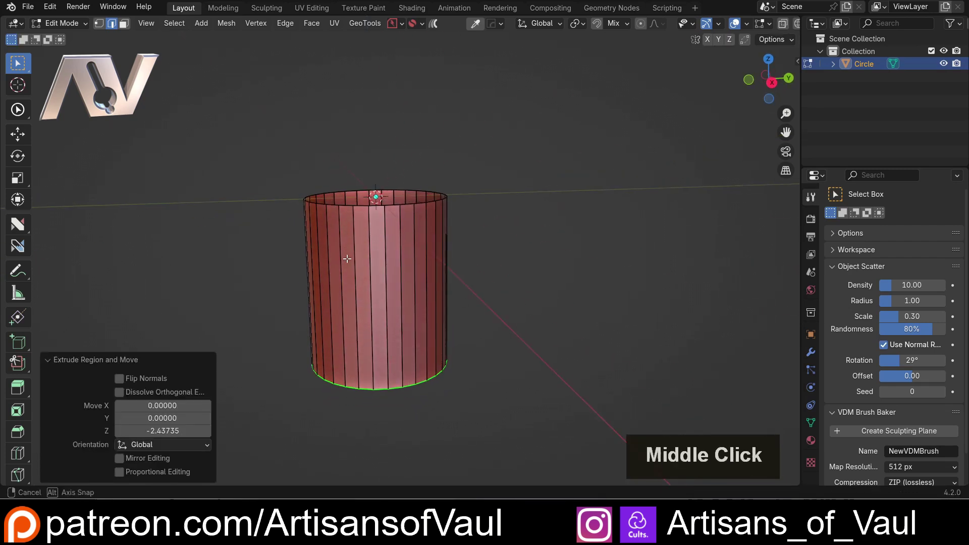
middle_click(439, 234)
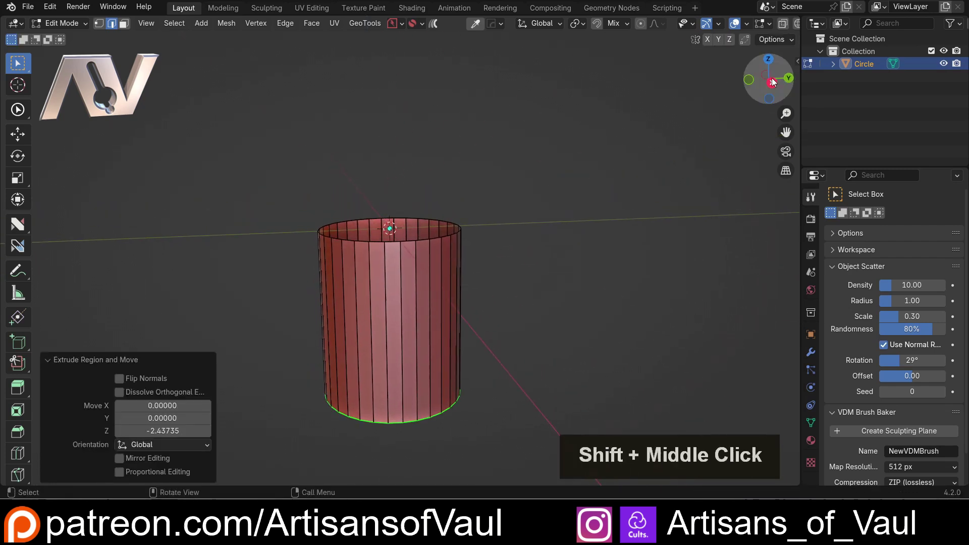
left_click(775, 82)
scroll("up", 3)
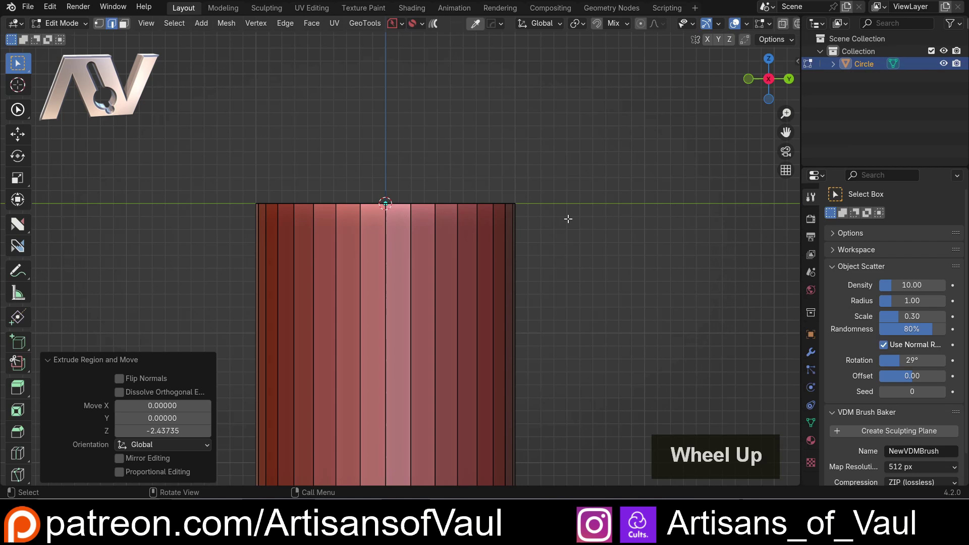
middle_click(441, 201)
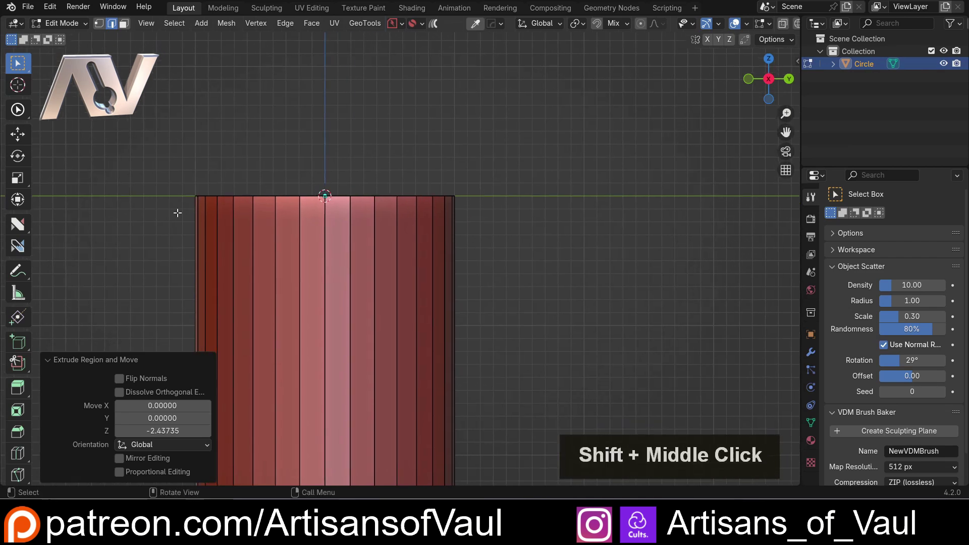
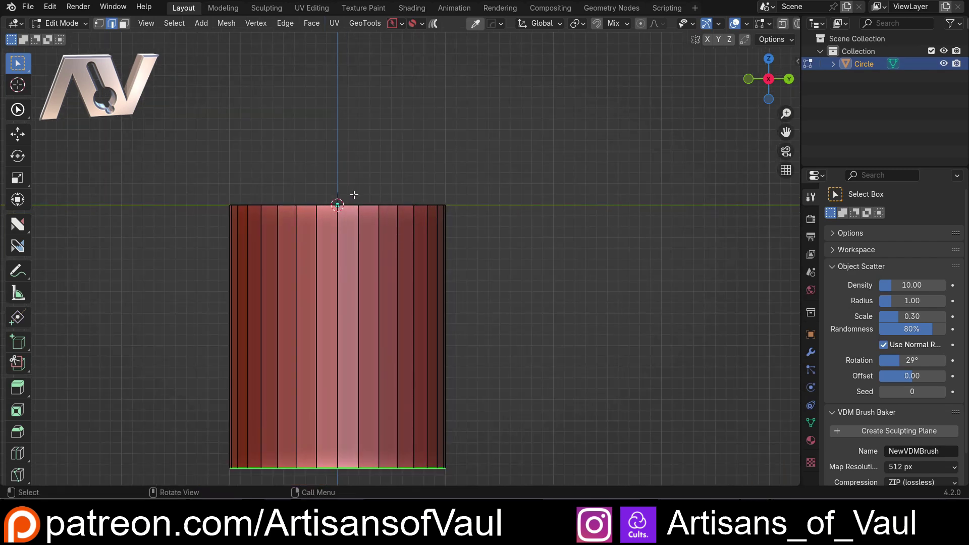
- Select the tube's top rim edges in X-ray and switch to the Shear tool
key("shift+z")
scroll("up", 3)
left_click(305, 164)
key("shift+z")
scroll("down", 3)
left_click(17, 400)
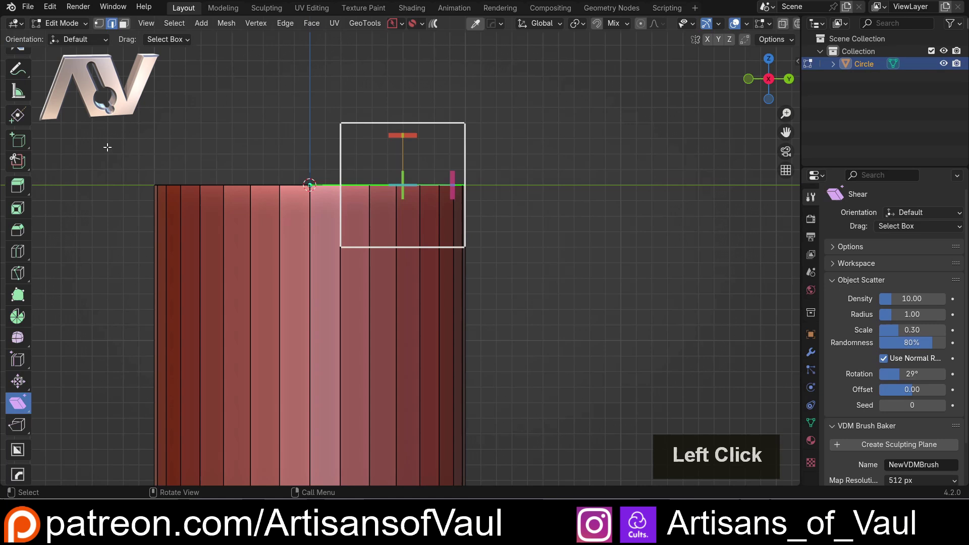
- Shear the right half of the top rim along X by about -0.85 into a diagonal slant
key("shift+z")
left_click(126, 141)
key("shift+z")
left_click(366, 191)
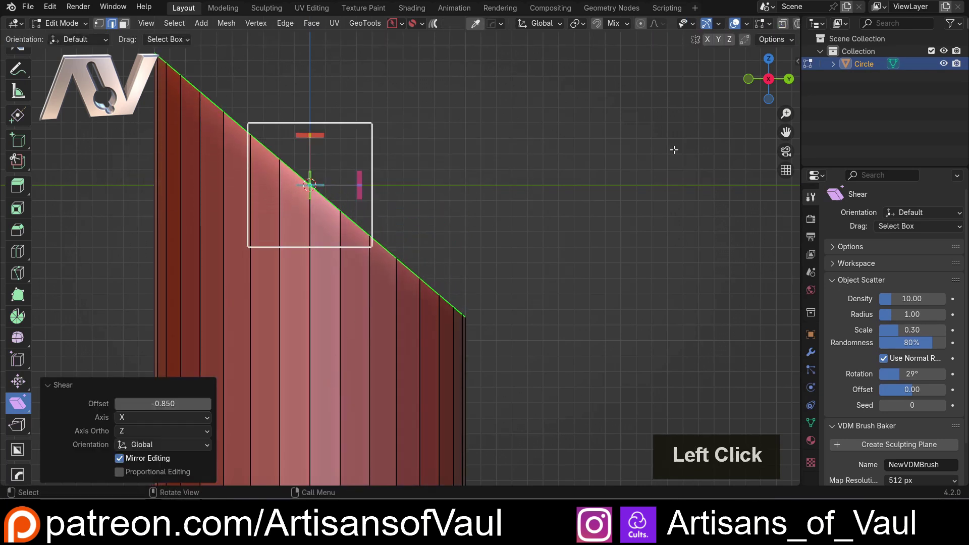
scroll("down", 3)
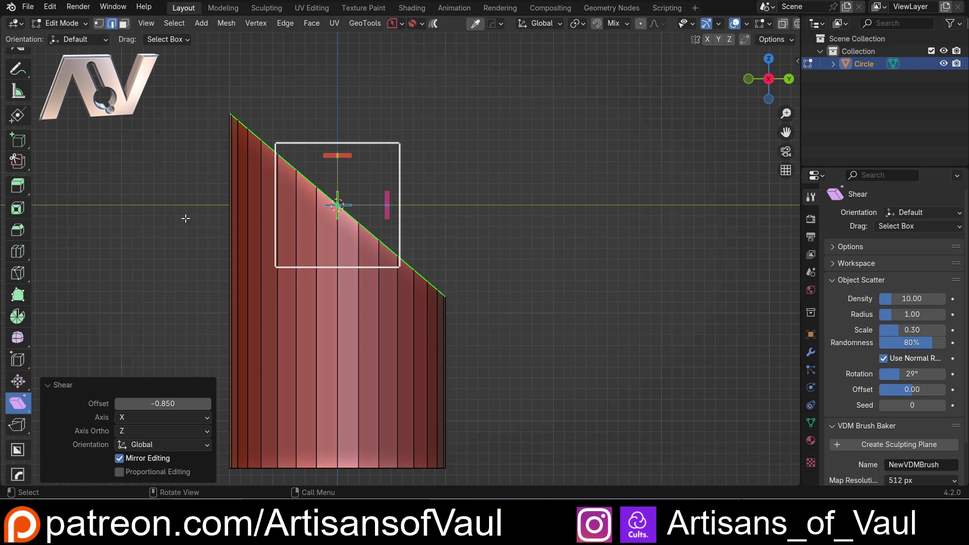
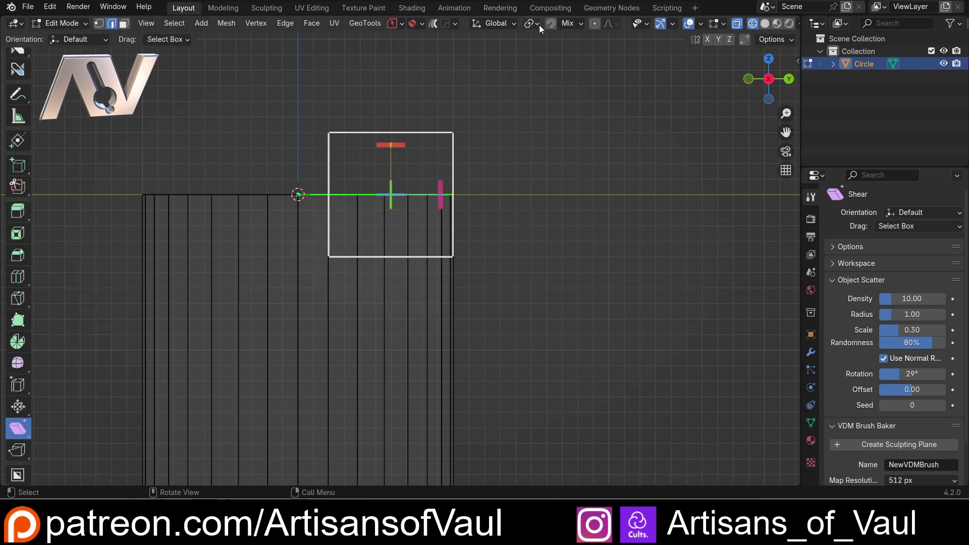
- Pivot around the 3D cursor and set the shear offset to exactly -1
left_click(542, 25)
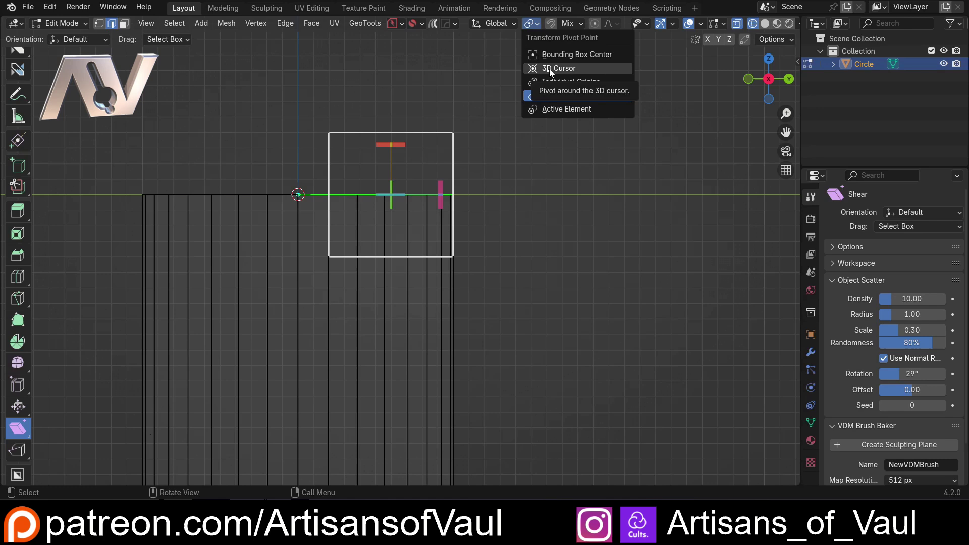
left_click(554, 71)
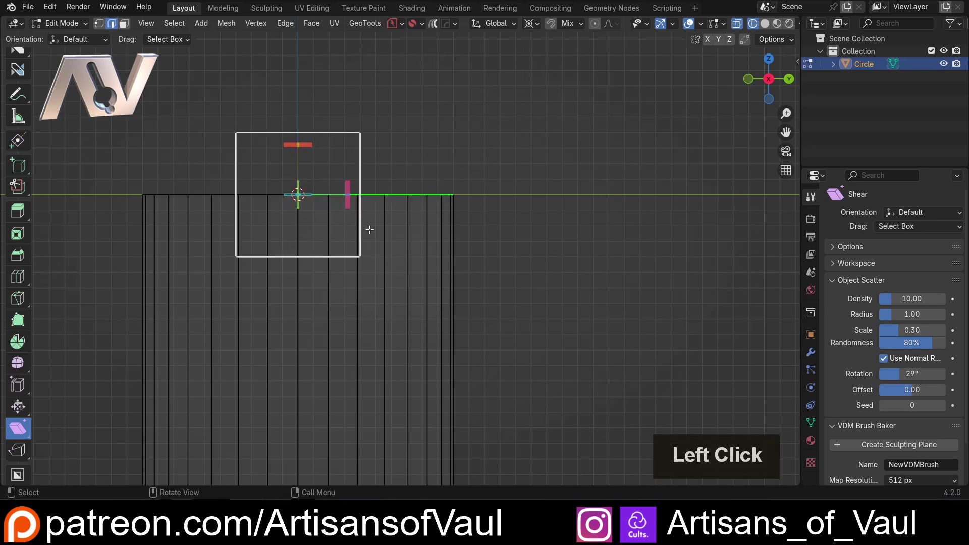
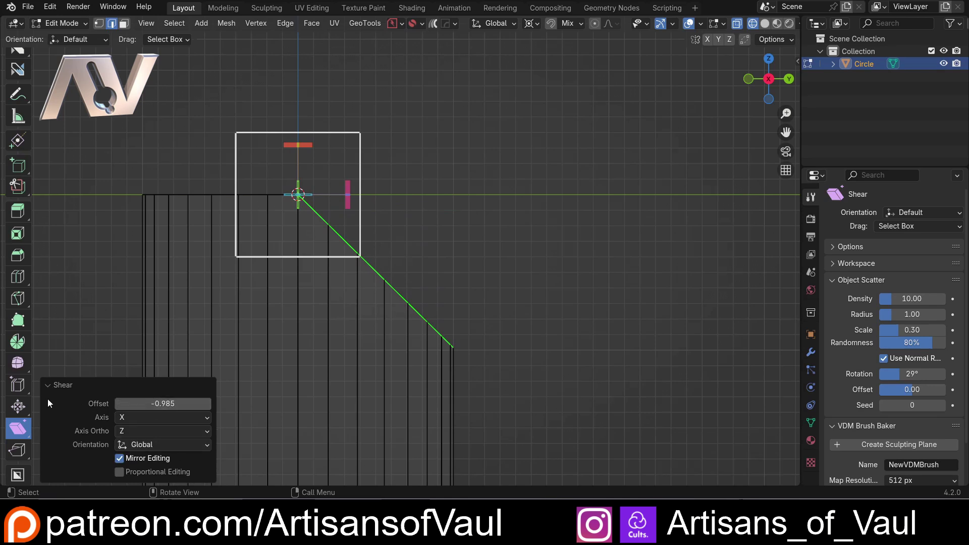
left_click(53, 390)
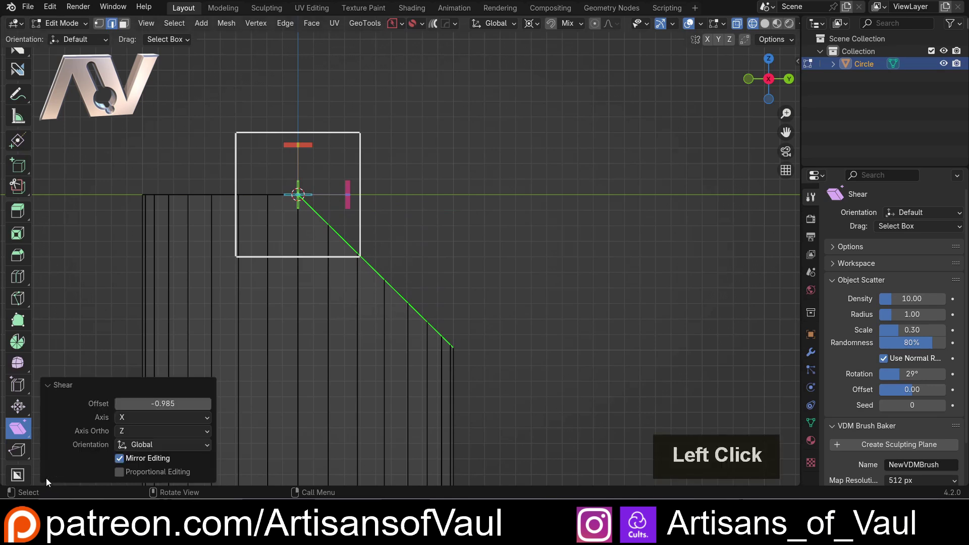
key("-")
key("1")
key("Return")
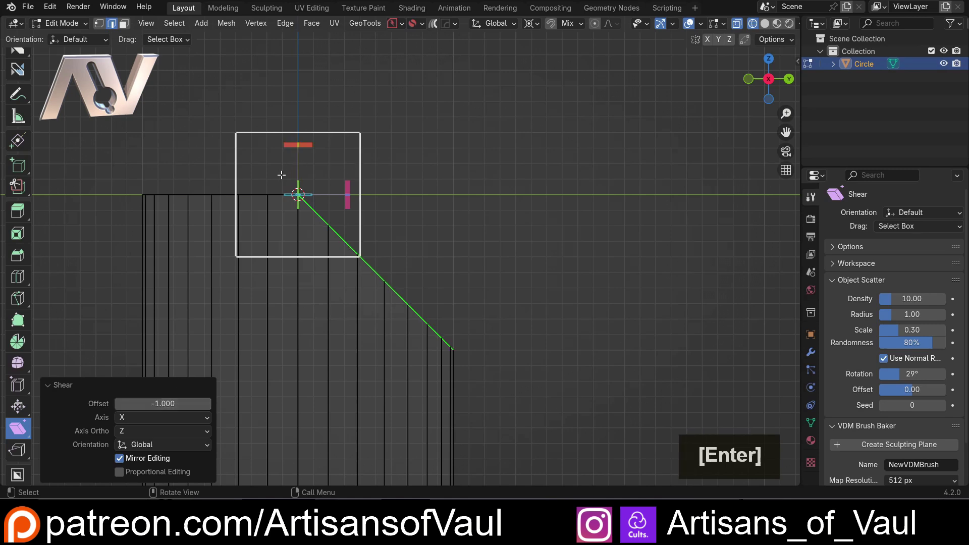
- Return to Object Mode and view the solid chamfered profile from the side
key("Tab")
scroll("down", 3)
key("shift+z")
middle_click(394, 238)
middle_click(478, 219)
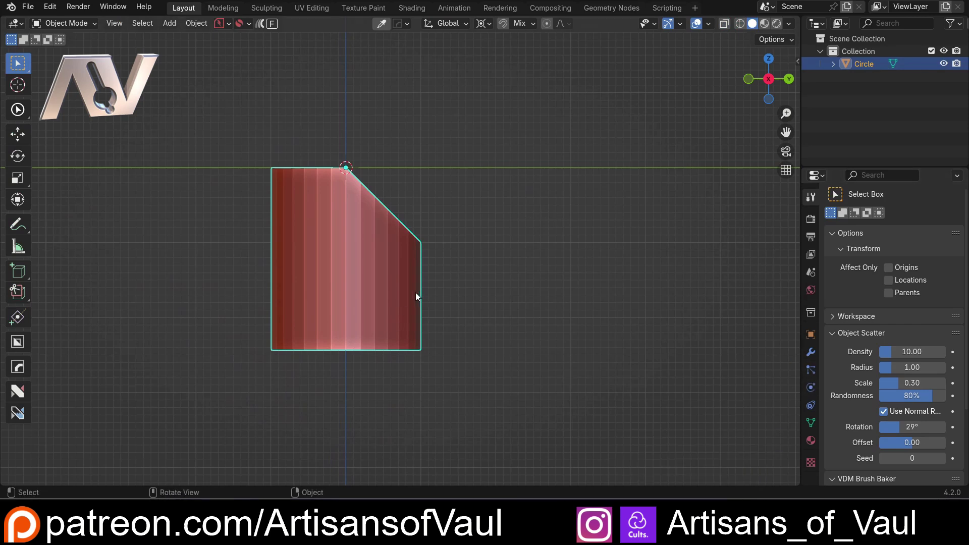
- Start an interactive mirror of the tube and undo it
key("alt+x")
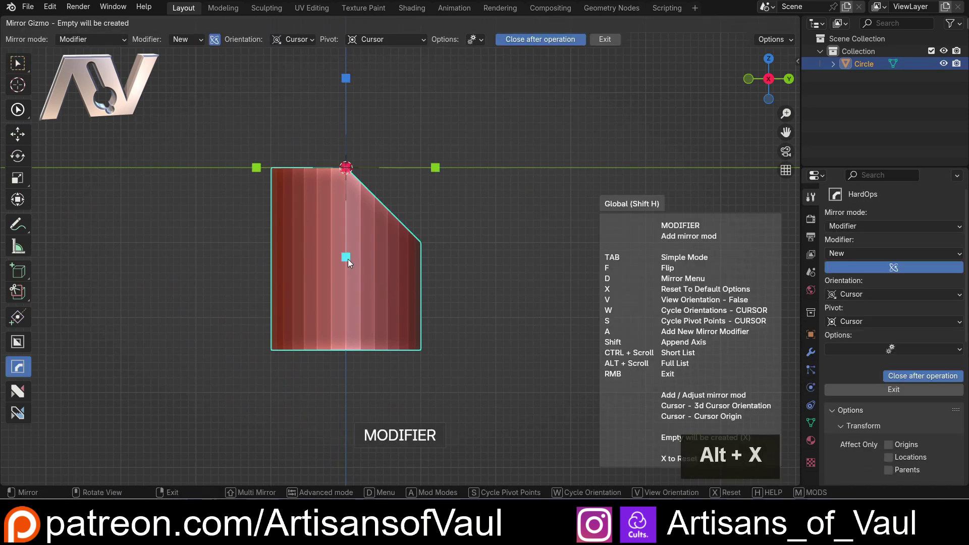
left_click(351, 262)
key("ctrl+z")
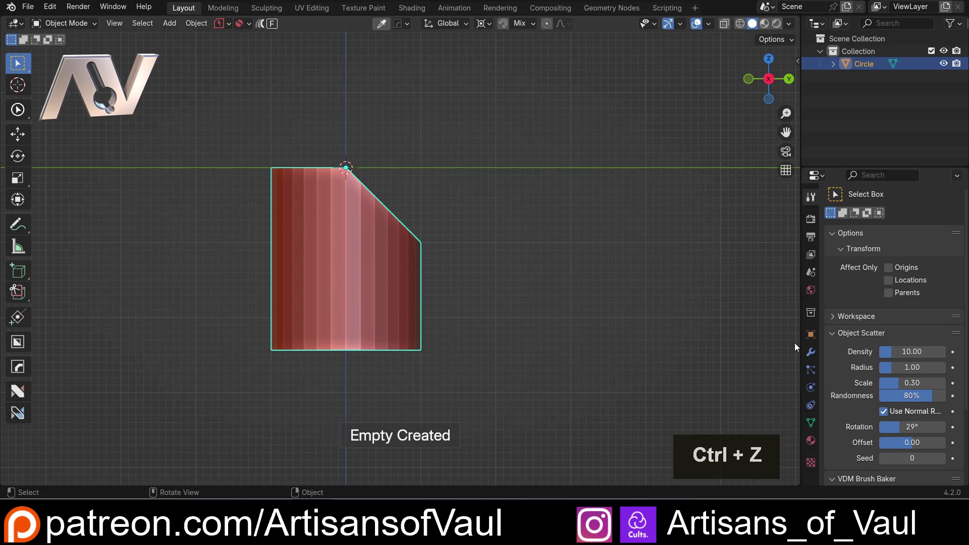
- Add a Mirror modifier on Z only and apply it, doubling the tube into a V-notched shape
left_click(820, 353)
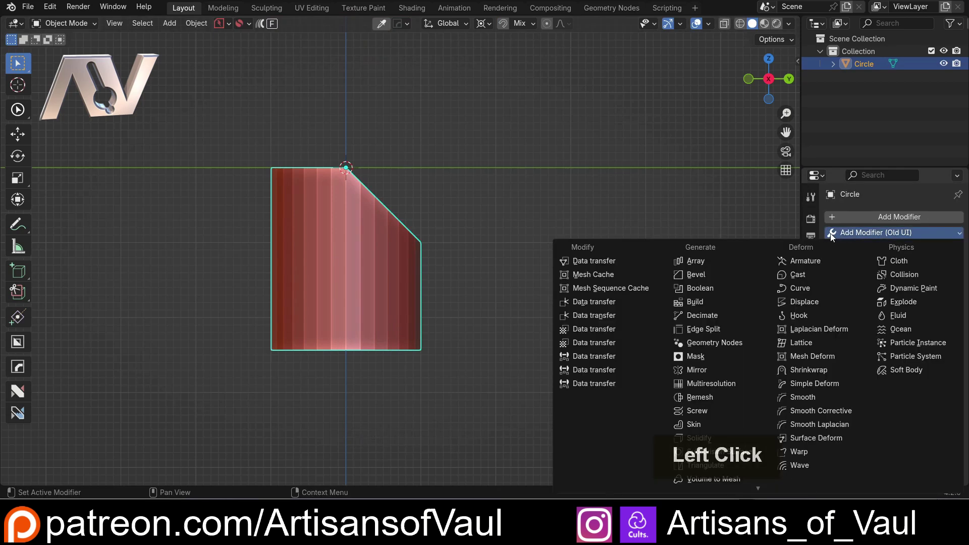
left_click(824, 239)
left_click(848, 233)
left_click(700, 372)
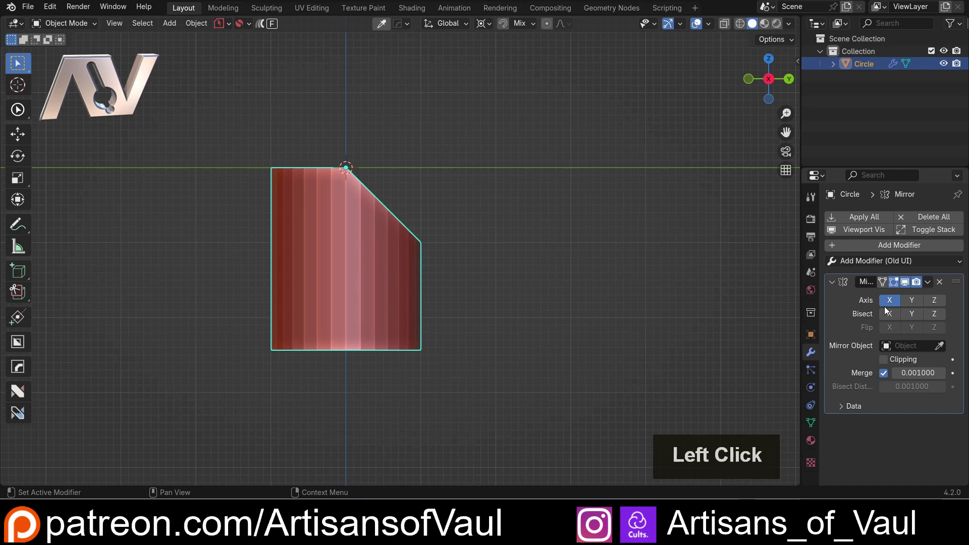
double_click(888, 300)
middle_click(899, 284)
left_click(933, 279)
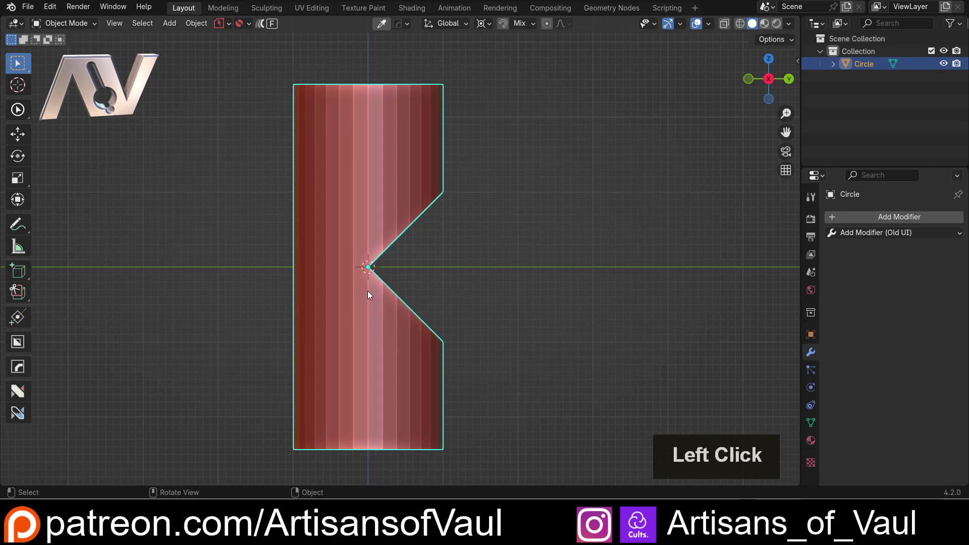
- Extrude the V-notch edges about 3.07 units along Y into a side branch
key("Tab")
middle_click(458, 270)
scroll("up", 3)
middle_click(364, 227)
key("e")
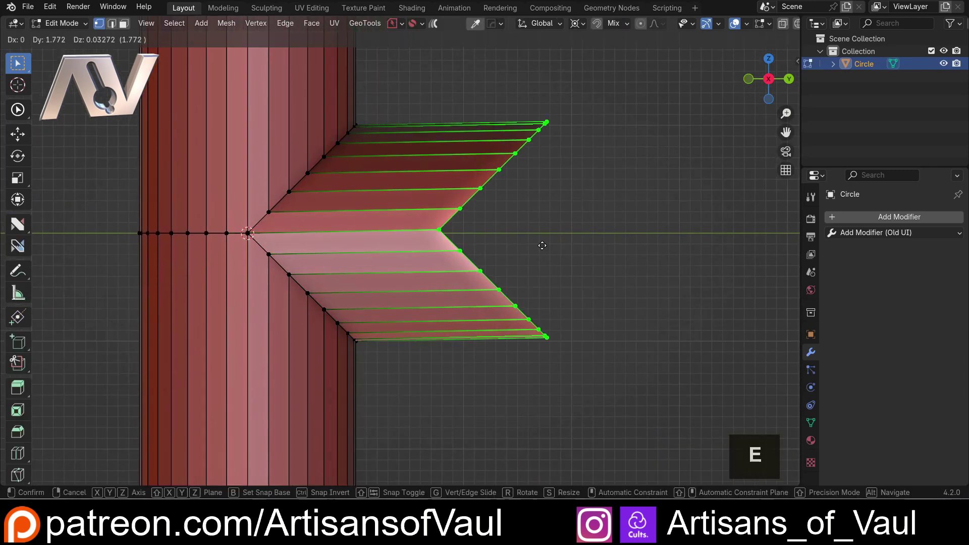
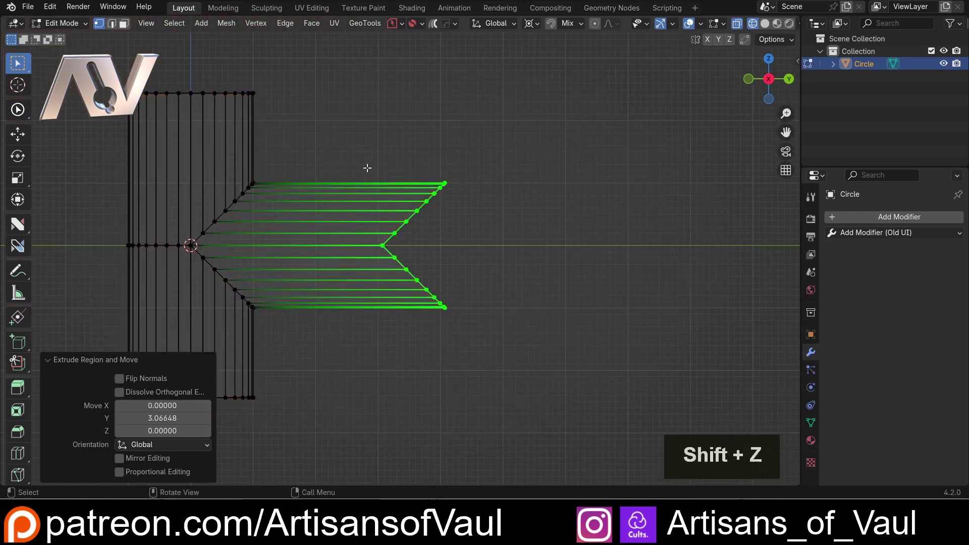
key("shift+z")
scroll("up", 3)
- Flatten the branch end by scaling around the 3D cursor, forming a T-junction
key("shift+z")
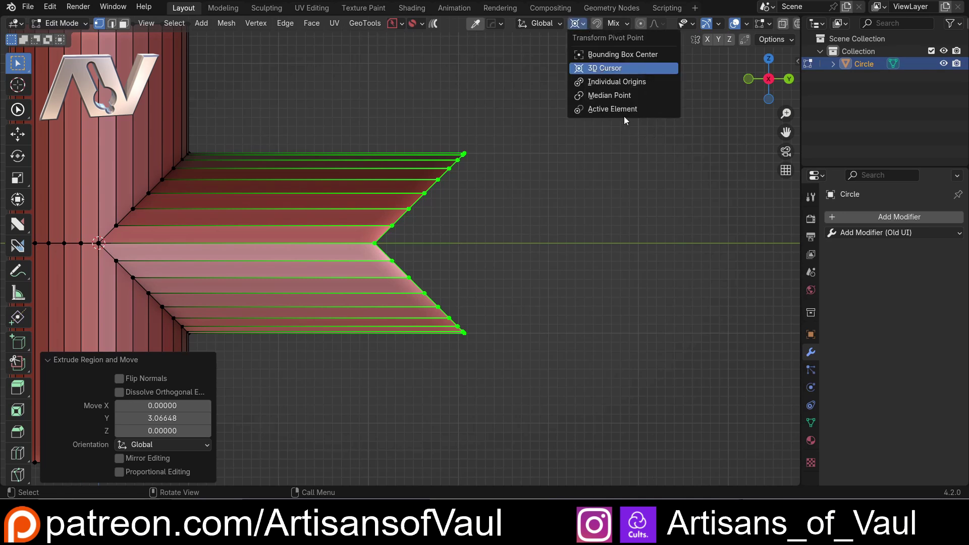
left_click(608, 96)
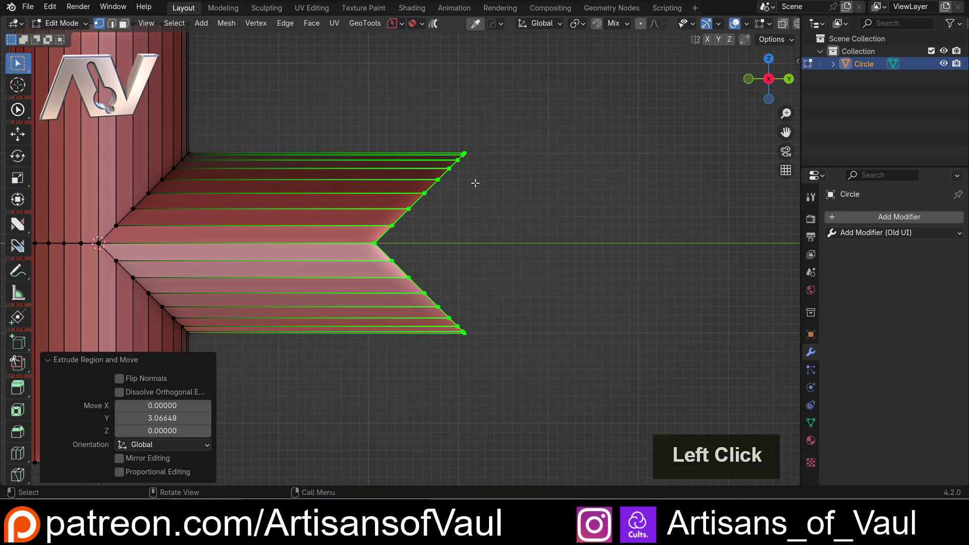
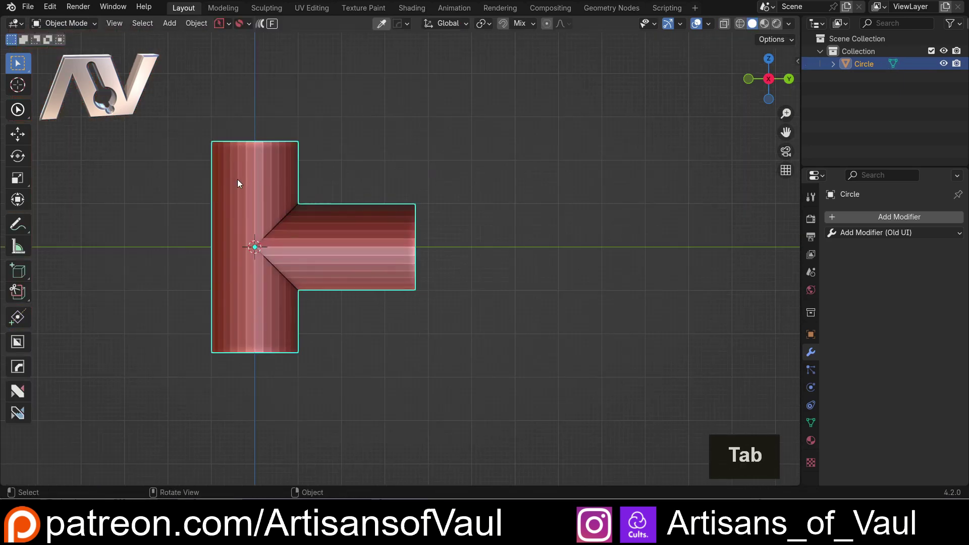
middle_click(345, 240)
left_click(769, 90)
scroll("up", 3)
middle_click(491, 218)
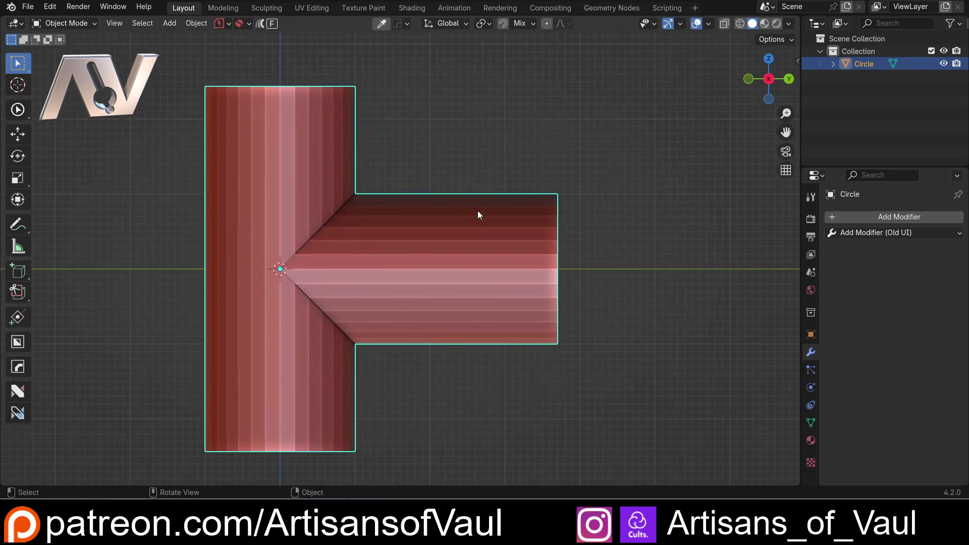
- Try a level-2 subdivision, remove it again and enter Edit Mode on the hard-edged mesh
key("ctrl+2")
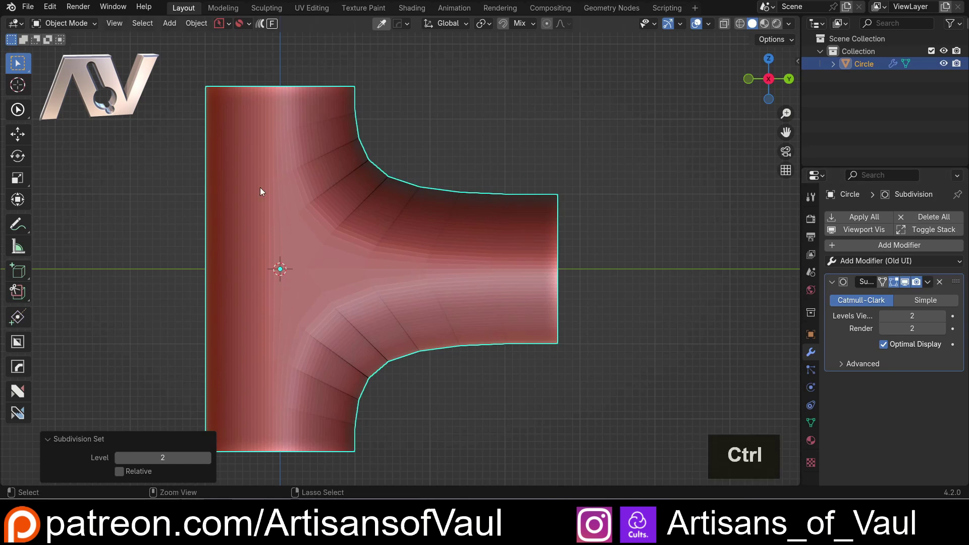
key("ctrl+z")
scroll("up", 3)
middle_click(287, 266)
scroll("down", 3)
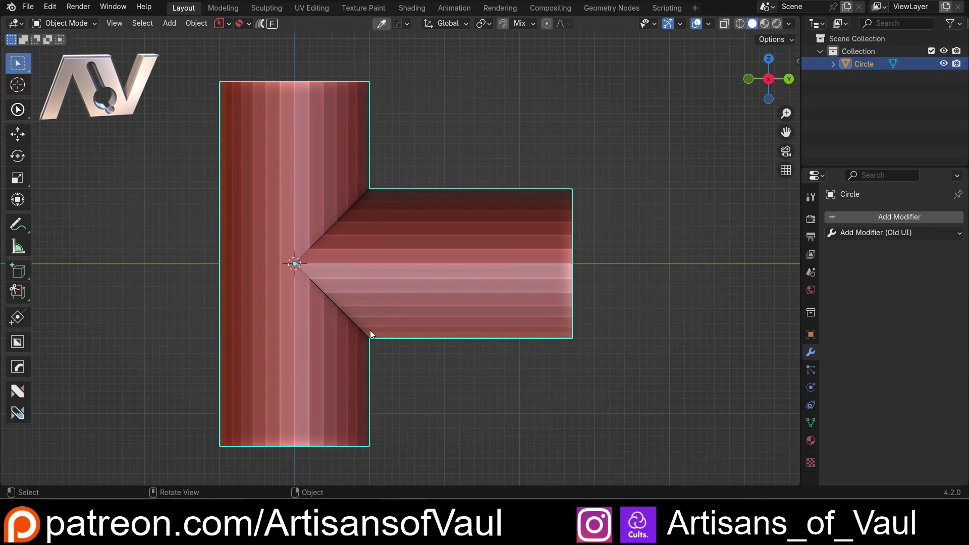
key("Tab")
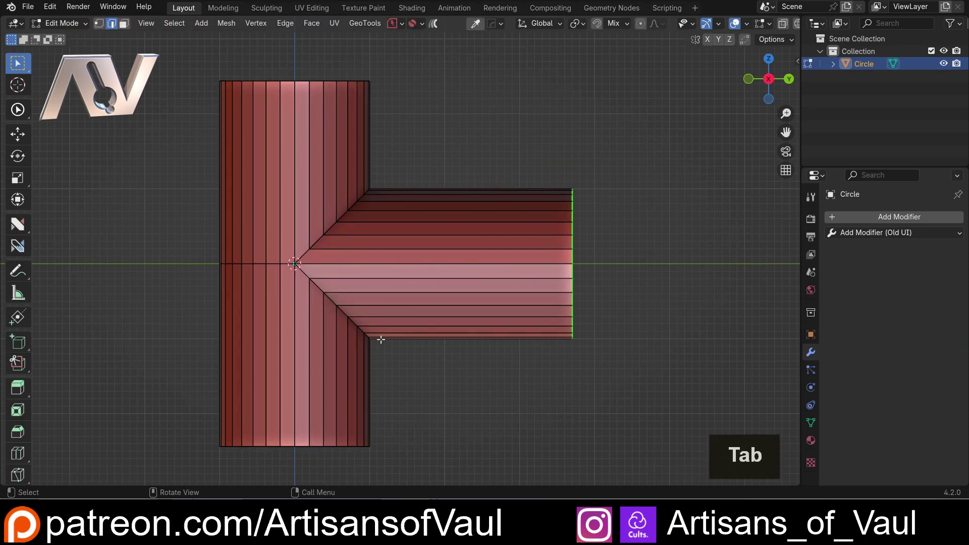
- Loop-cut the horizontal branch and slide the new loop close to the joint
scroll("up", 3)
key("ctrl+r")
left_click(514, 200)
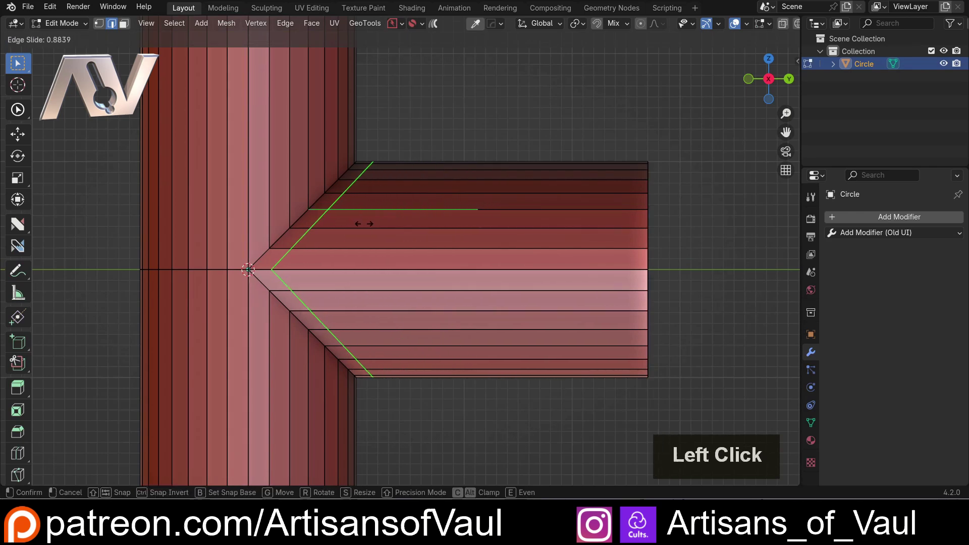
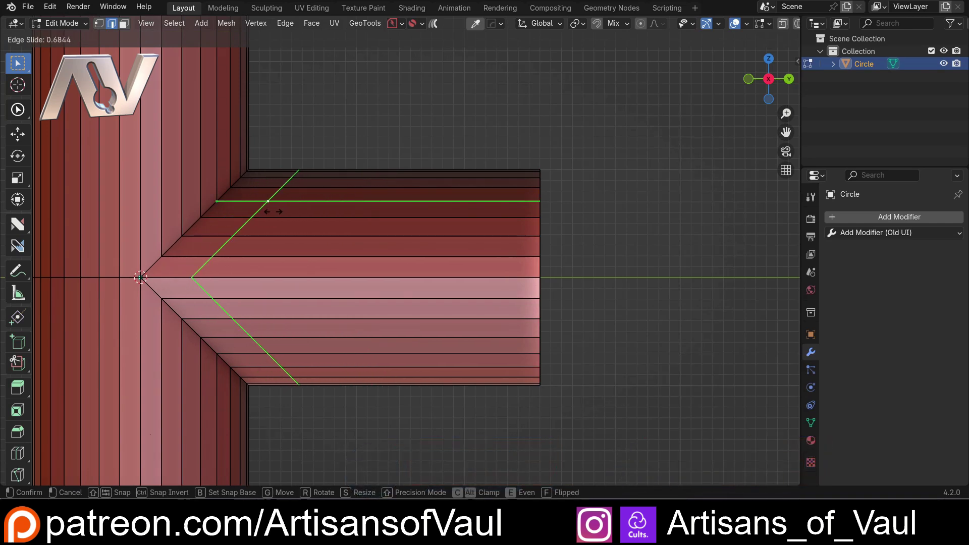
key("f")
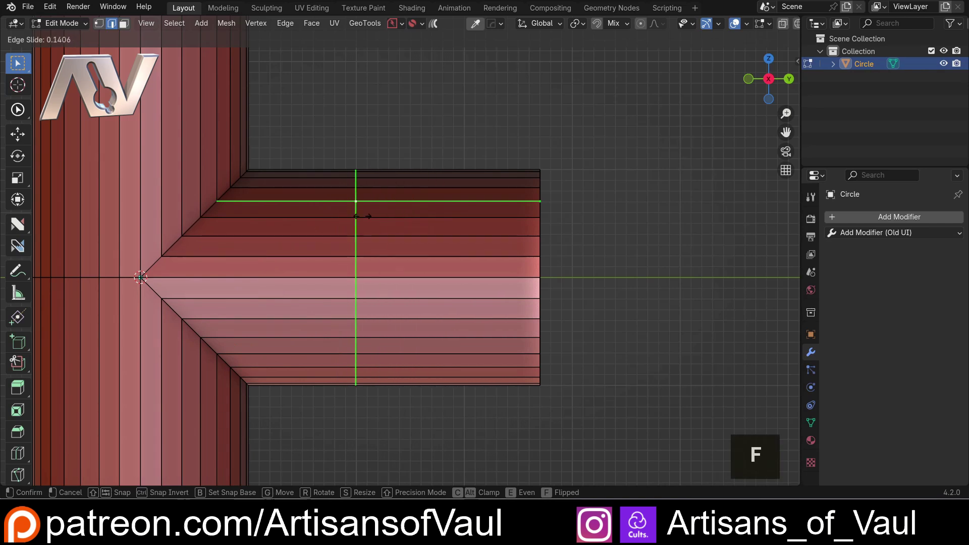
key("f")
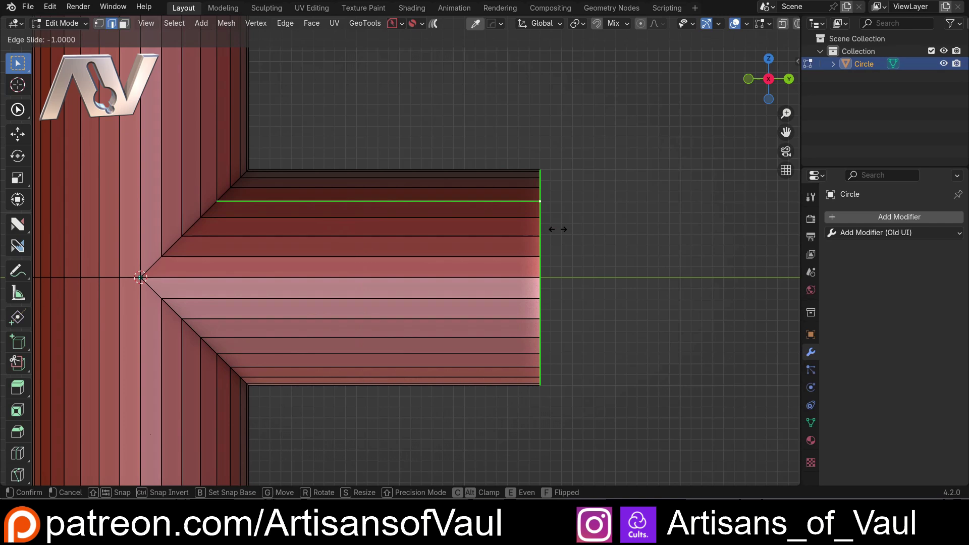
key("f")
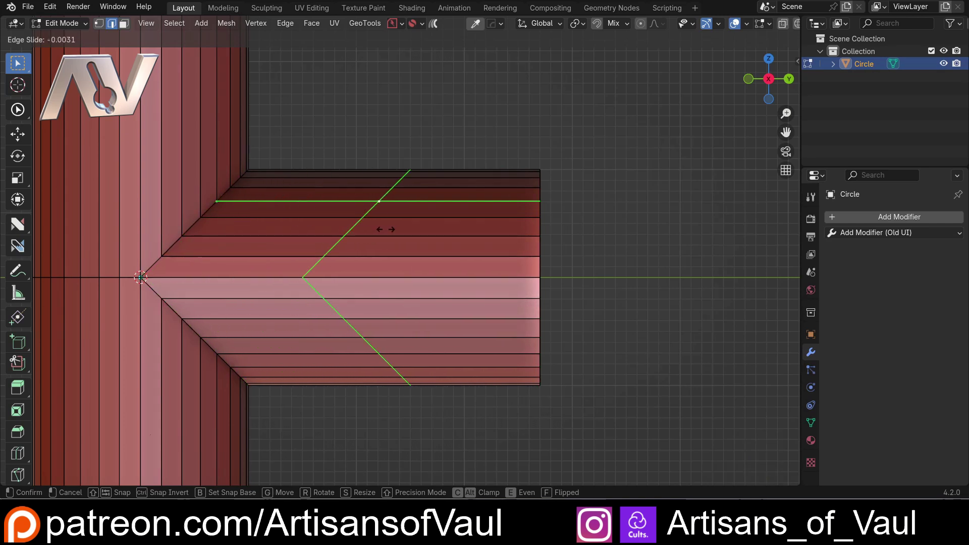
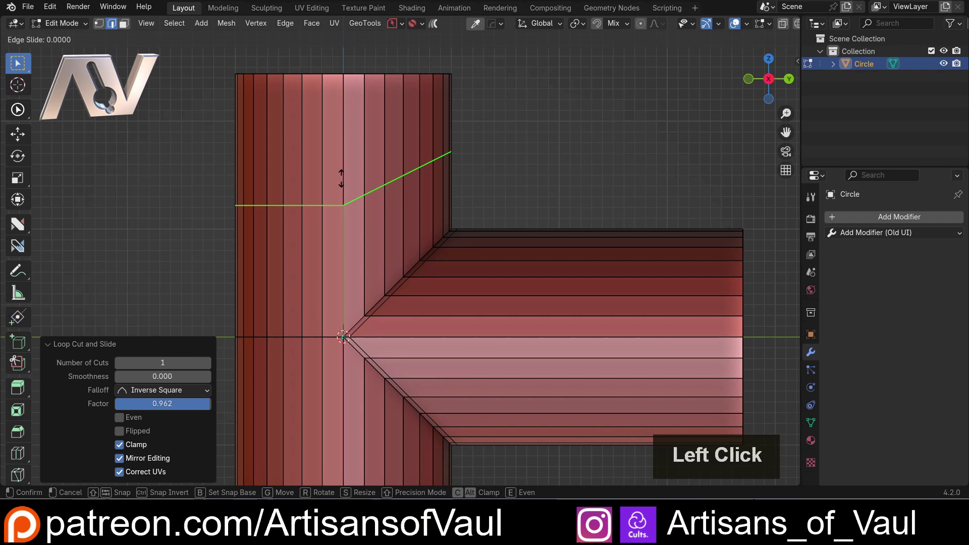
key("e")
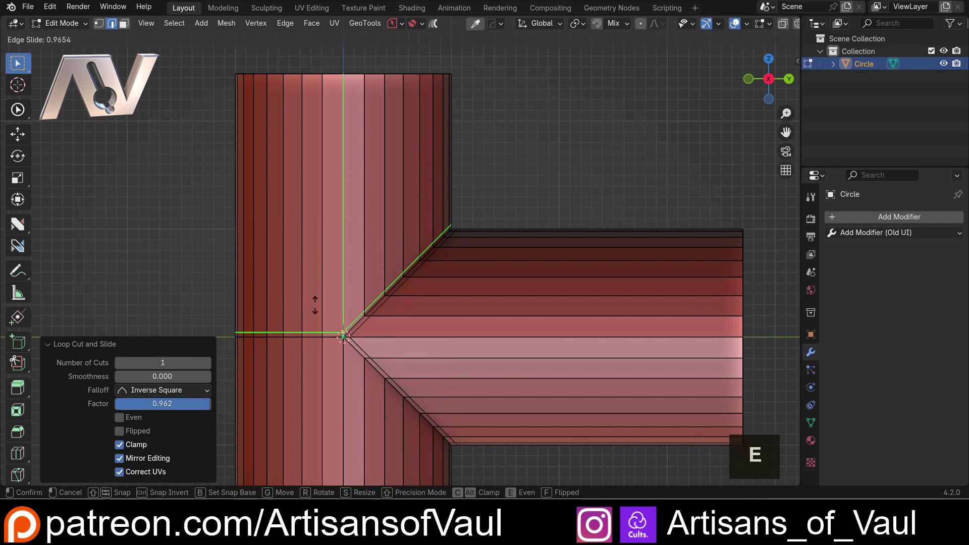
- Loop-cut the vertical pipe below the joint, trial a level-2 subdivision and undo it again
key("ctrl+r")
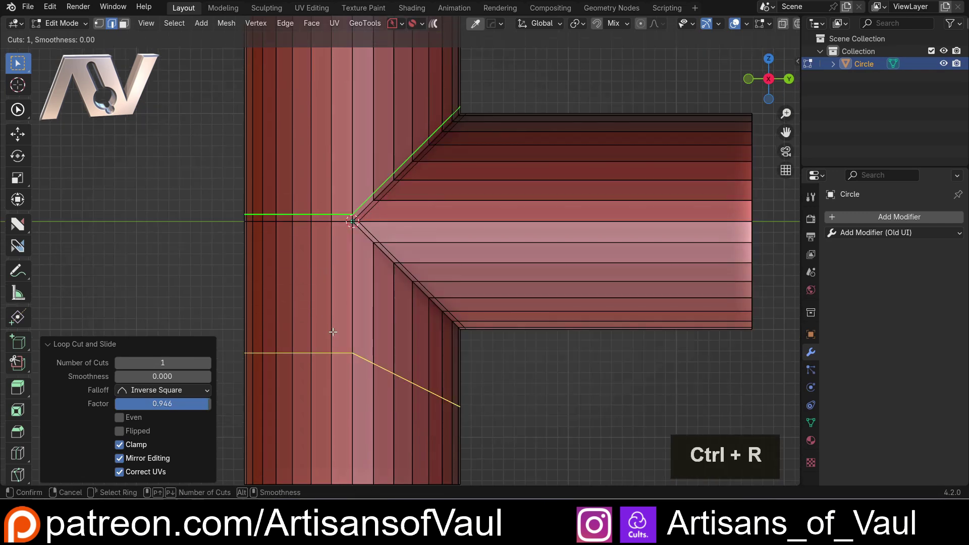
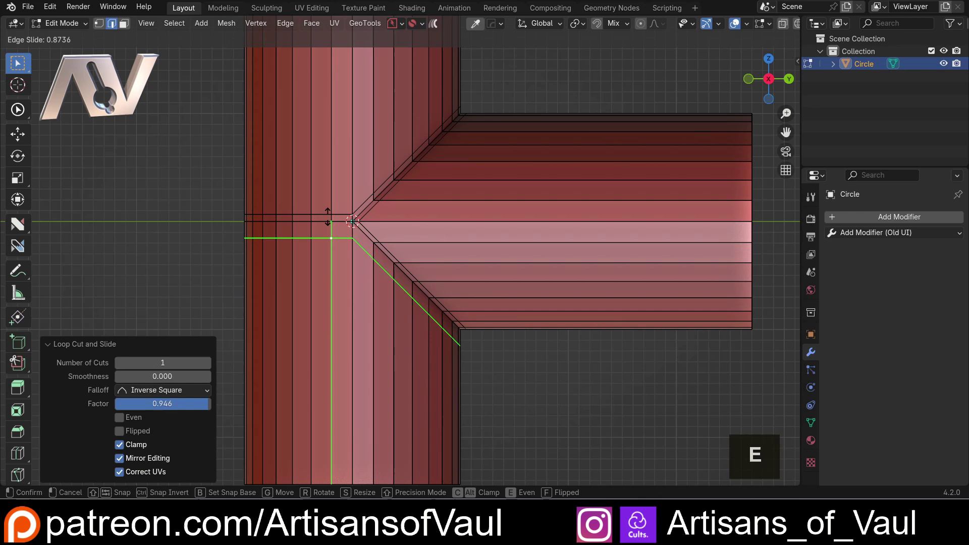
left_click(327, 203)
key("Tab")
scroll("down", 3)
key("ctrl+2")
scroll("down", 3)
middle_click(423, 241)
scroll("up", 3)
middle_click(212, 222)
scroll("down", 3)
key("ctrl+z")
key("ctrl+z")
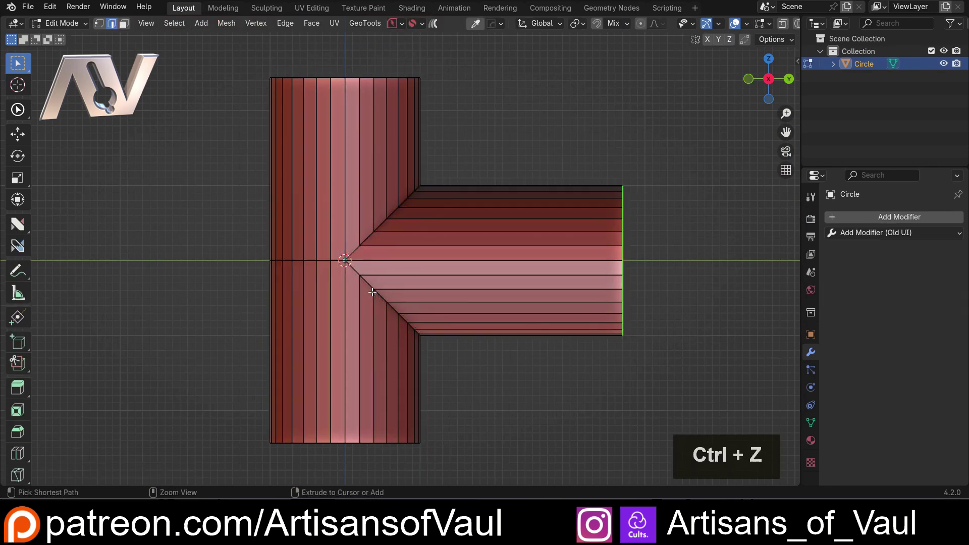
- Select the seam edge loops at the joint and bevel them into a two-segment chamfer
key("Tab")
scroll("up", 3)
left_click(336, 252)
left_click(324, 246)
double_click(270, 262)
double_click(316, 274)
middle_click(337, 299)
scroll("up", 3)
key("ctrl+b")
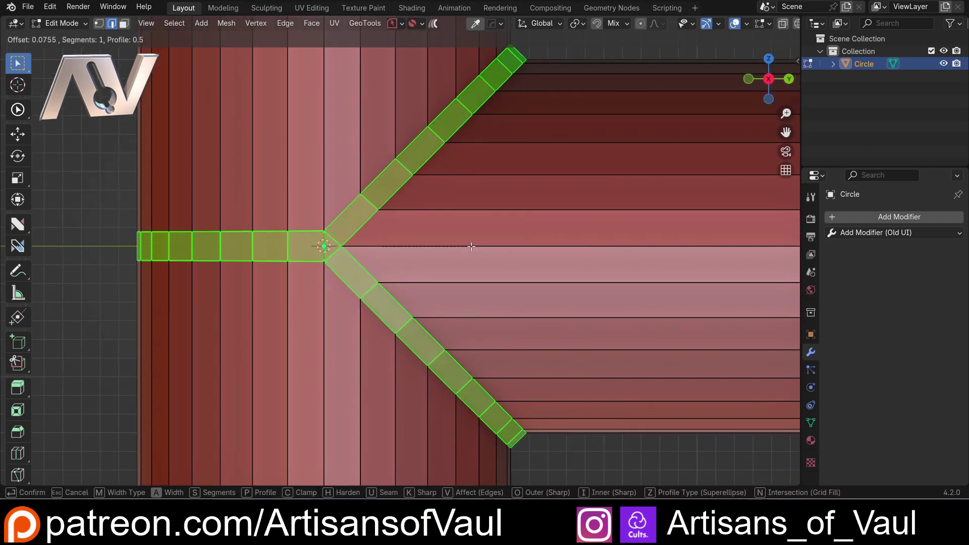
scroll("up", 3)
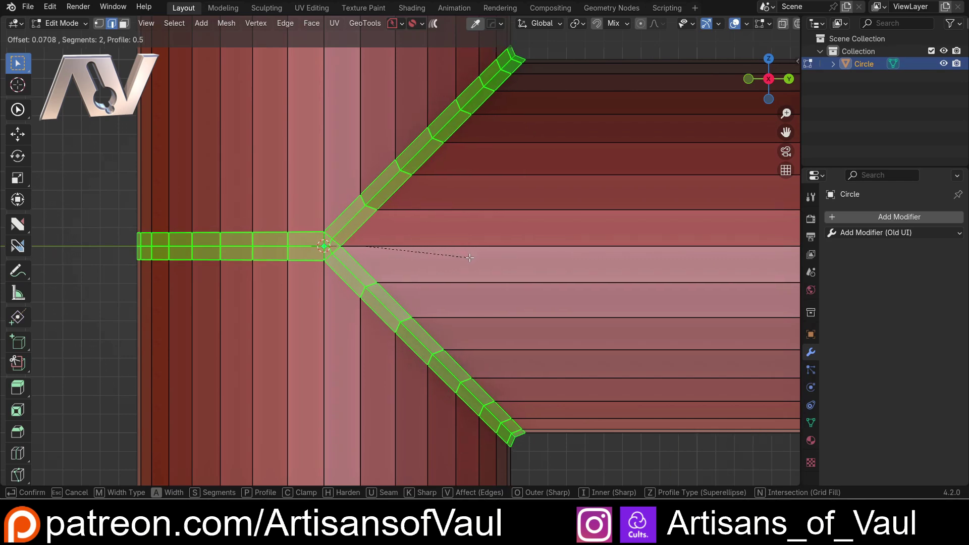
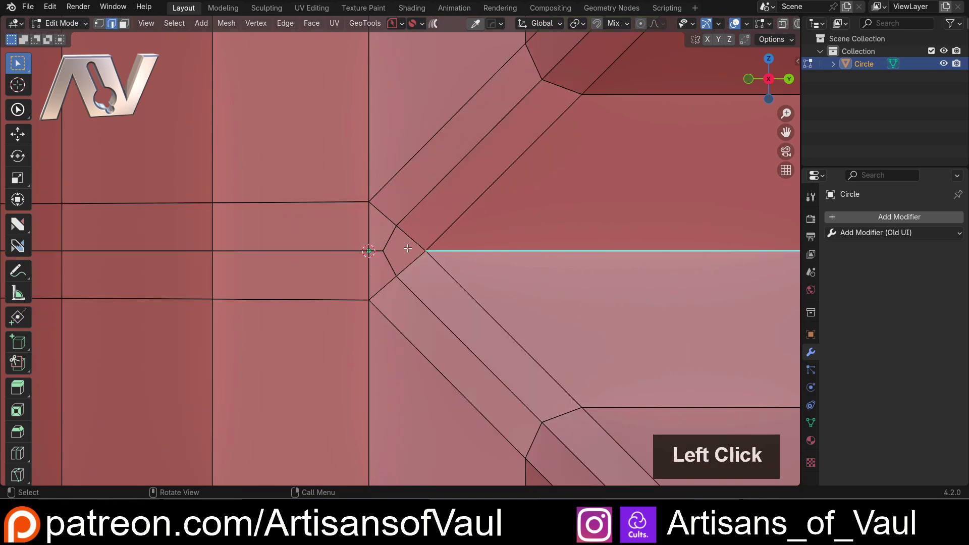
- Check the joint edge loops and re-add the level-2 Subdivision modifier
key("Tab")
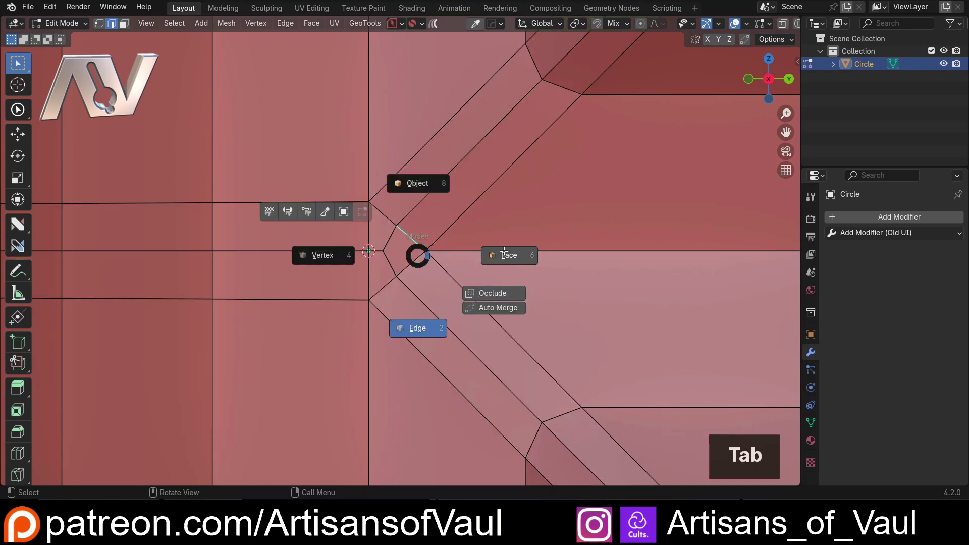
left_click(404, 253)
left_click(402, 250)
double_click(379, 271)
scroll("down", 3)
key("Tab")
middle_click(470, 225)
key("ctrl+2")
middle_click(514, 342)
- Inspect the smoothed joint from several sides and reopen the mesh for editing
left_click(419, 337)
scroll("down", 3)
middle_click(286, 225)
left_click(367, 225)
middle_click(308, 240)
scroll("up", 3)
left_click(770, 87)
scroll("up", 3)
key("Tab")
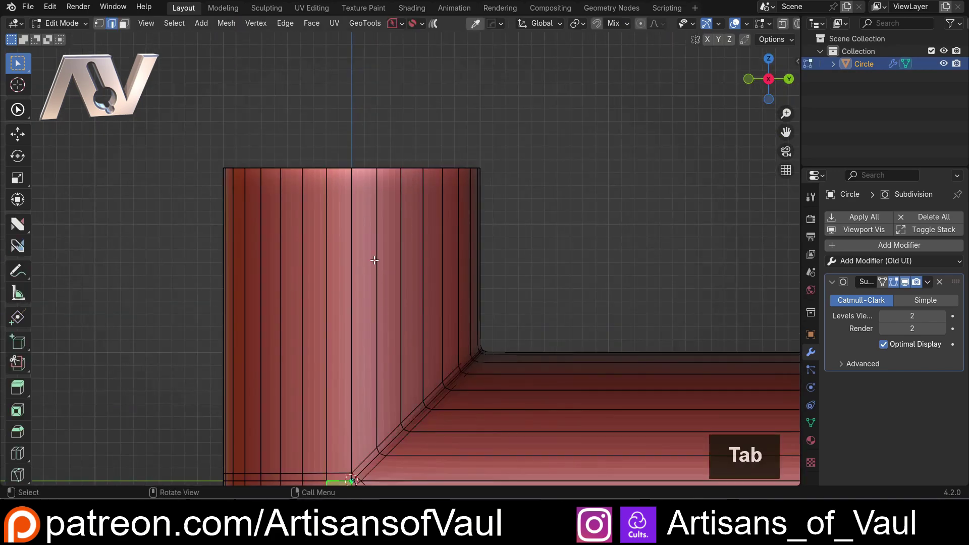
- Add edge loops near the top of the vertical pipe and the end of the branch
key("ctrl+r")
left_click(352, 241)
key("e")
key("f")
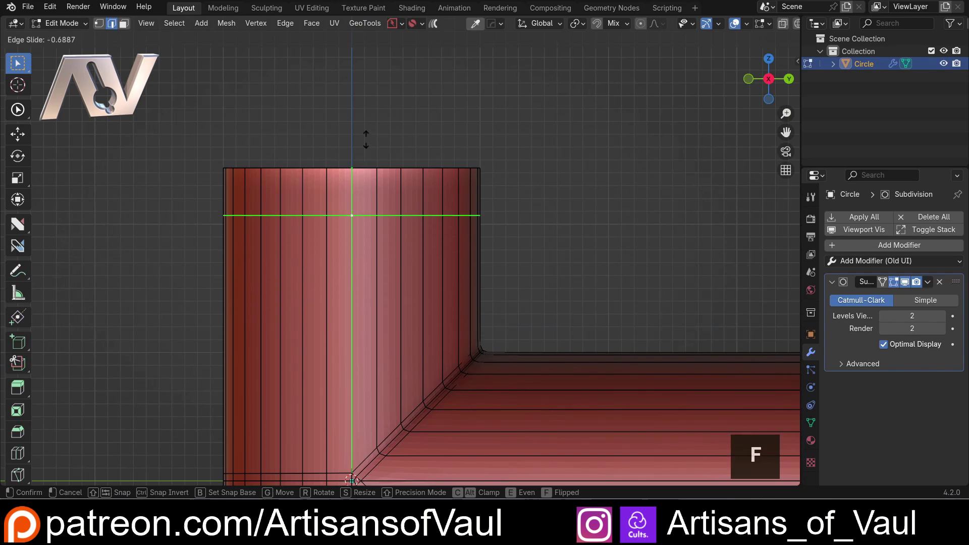
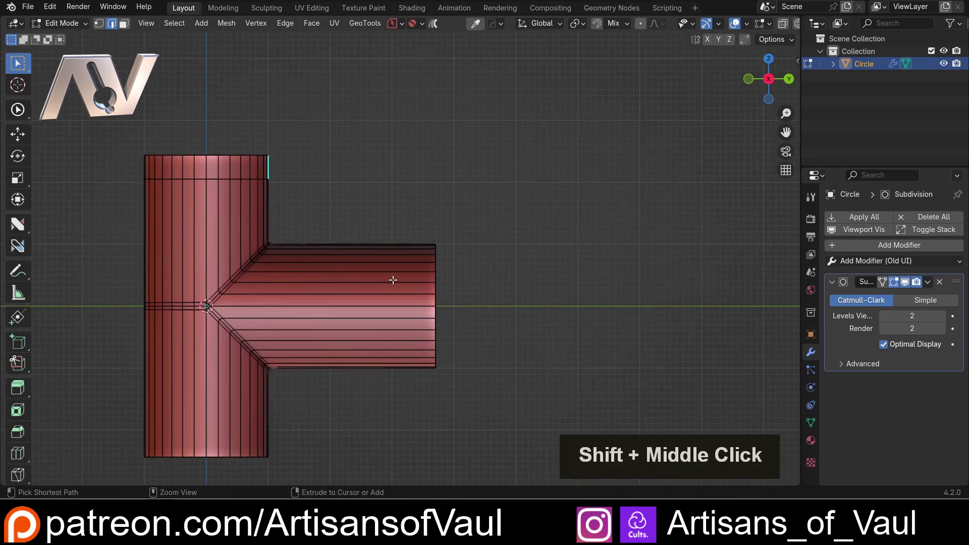
key("ctrl+r")
left_click(386, 271)
key("e")
key("f")
- Select both end face rings and extrude them along normals into raised flanges
left_click(454, 271)
middle_click(350, 266)
key("Tab")
key("shift+z")
left_click(197, 151)
left_click(496, 219)
left_click(512, 371)
scroll("up", 3)
middle_click(380, 221)
key("alt+e")
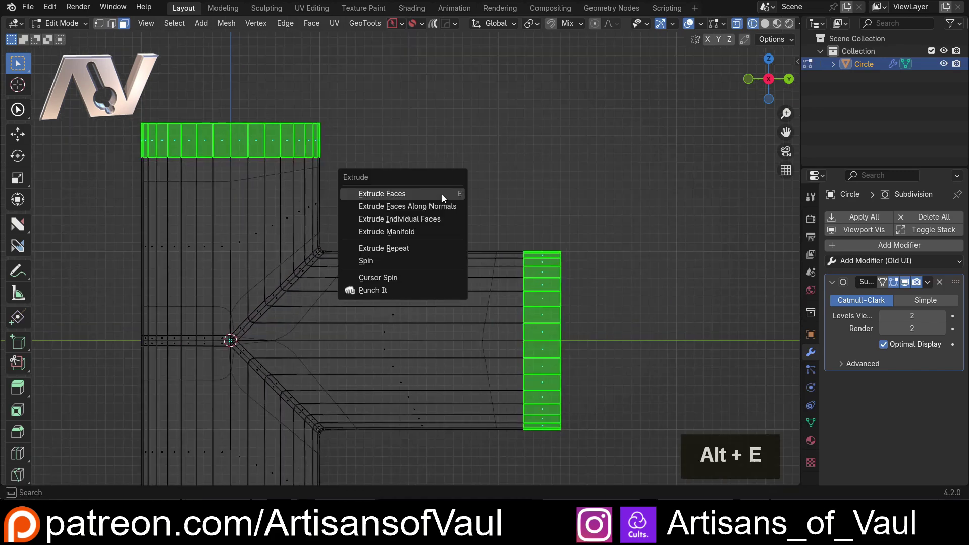
left_click(422, 209)
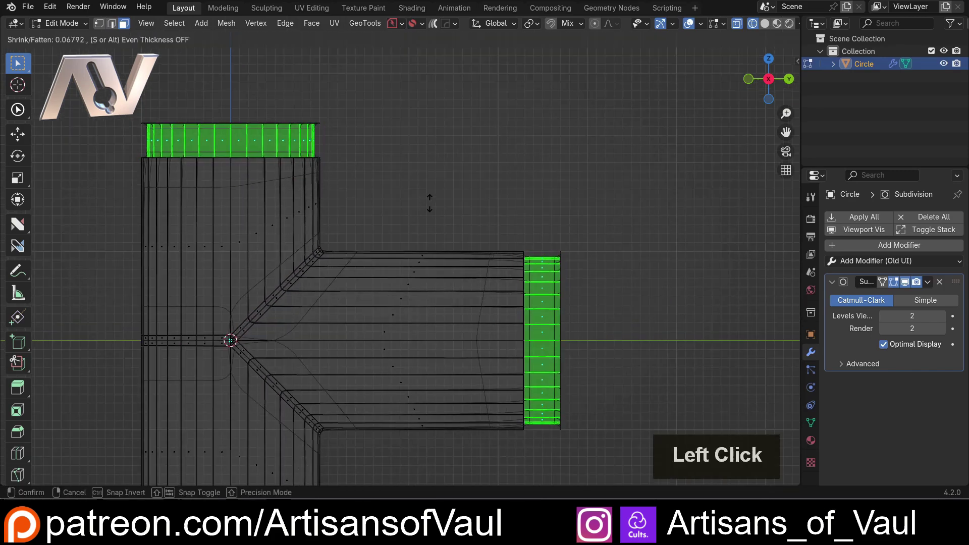
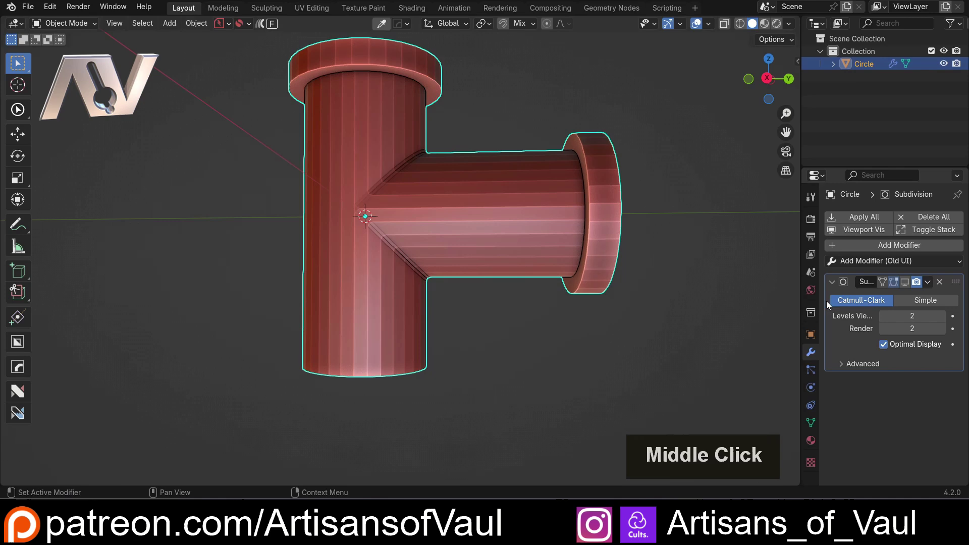
- Mirror the tee along the Z axis with the HardOps mirror gizmo so the bottom gets a flange ring
key("alt+x")
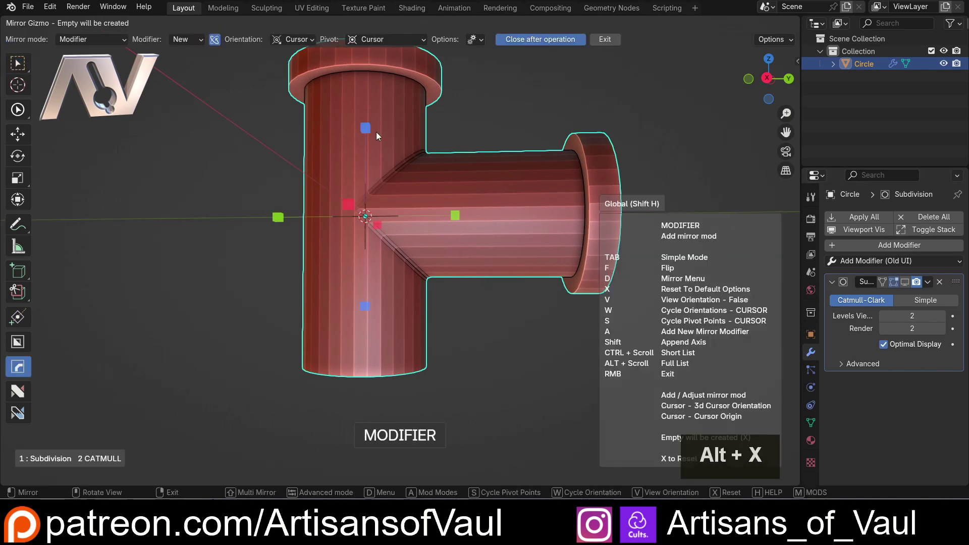
left_click(373, 135)
left_click(910, 285)
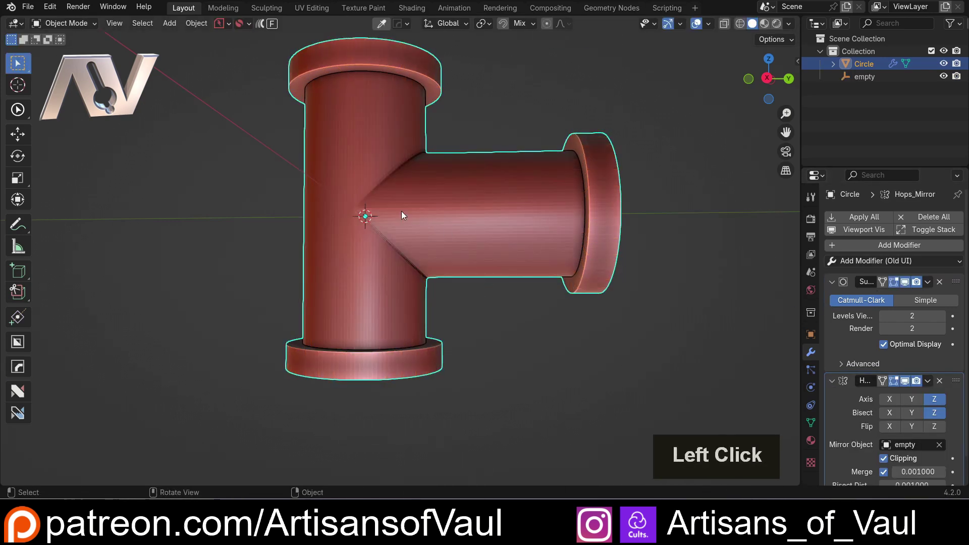
scroll("down", 3)
- Orbit around and into the pipe to inspect the top, bottom and branch flange rings
middle_click(368, 182)
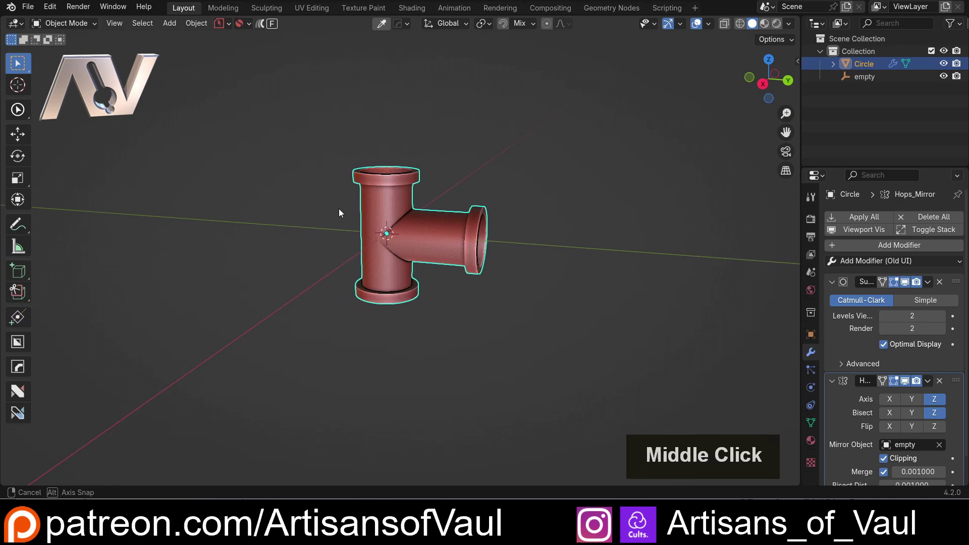
scroll("down", 3)
scroll("down", 3)
middle_click(475, 244)
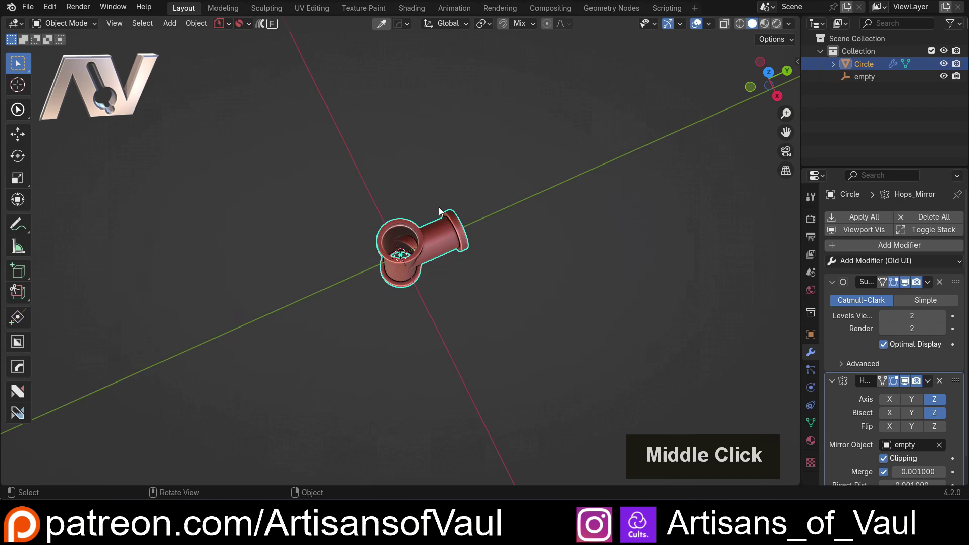
middle_click(450, 218)
middle_click(383, 217)
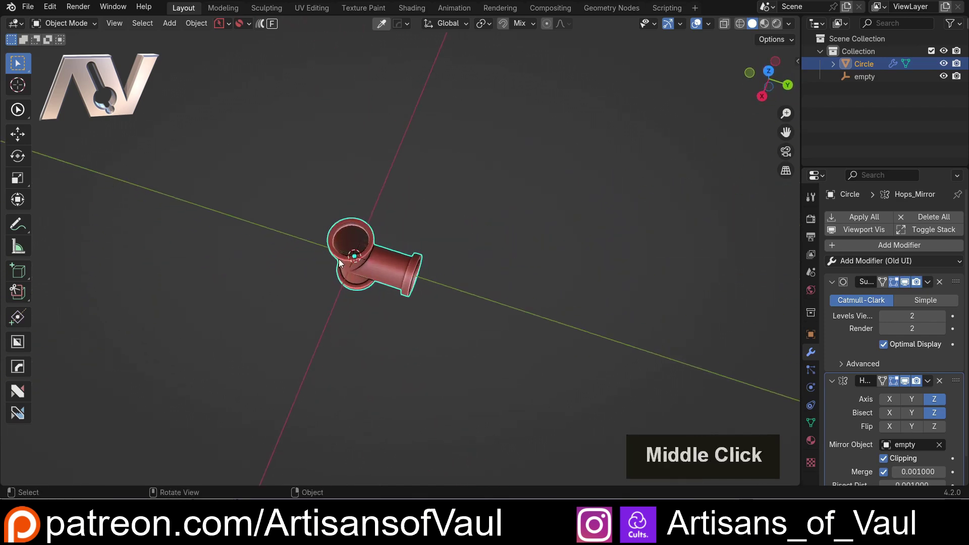
middle_click(359, 247)
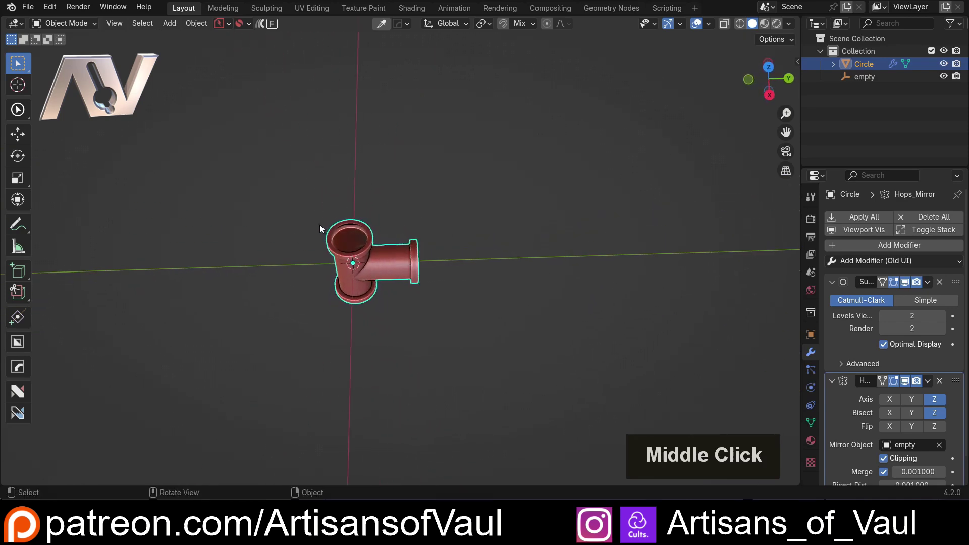
middle_click(419, 204)
scroll("up", 3)
middle_click(295, 345)
middle_click(314, 274)
scroll("down", 3)
middle_click(569, 116)
middle_click(402, 199)
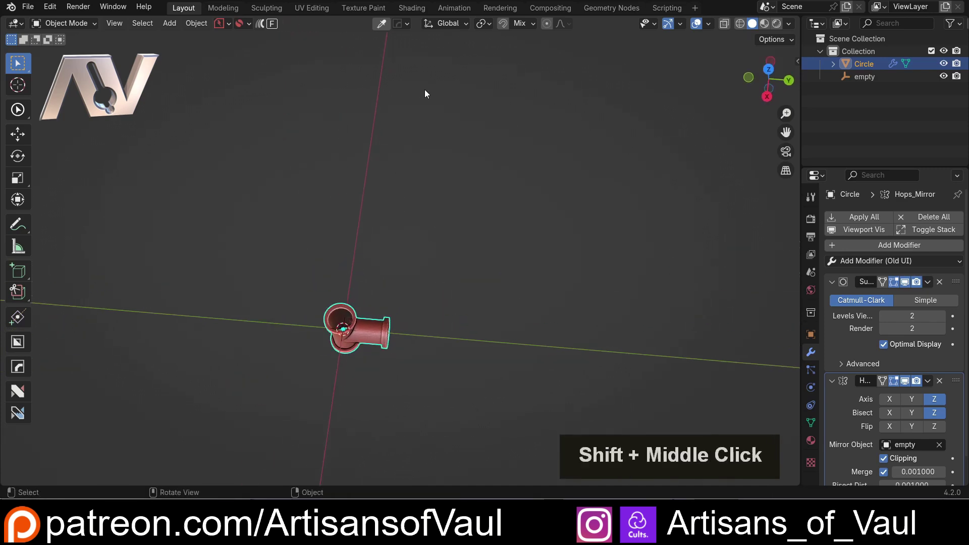
middle_click(374, 326)
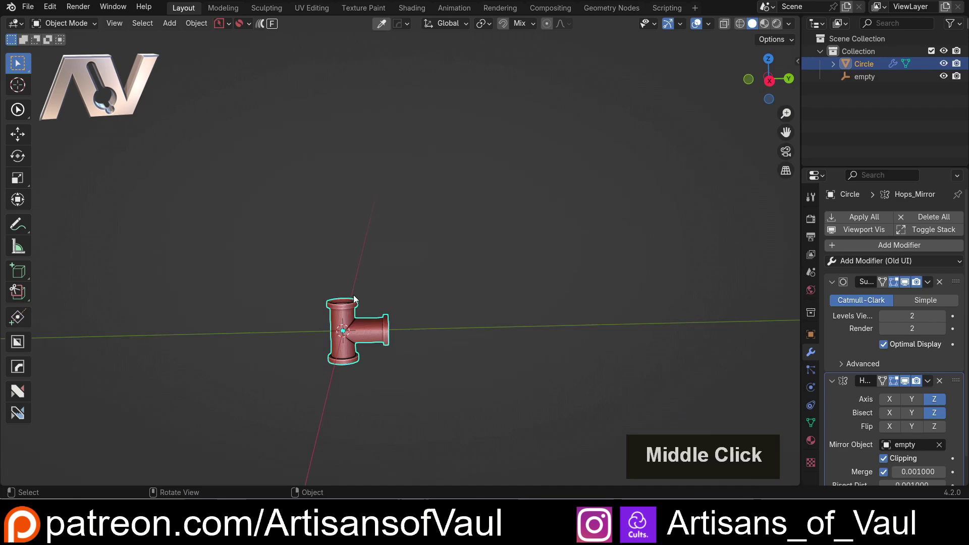
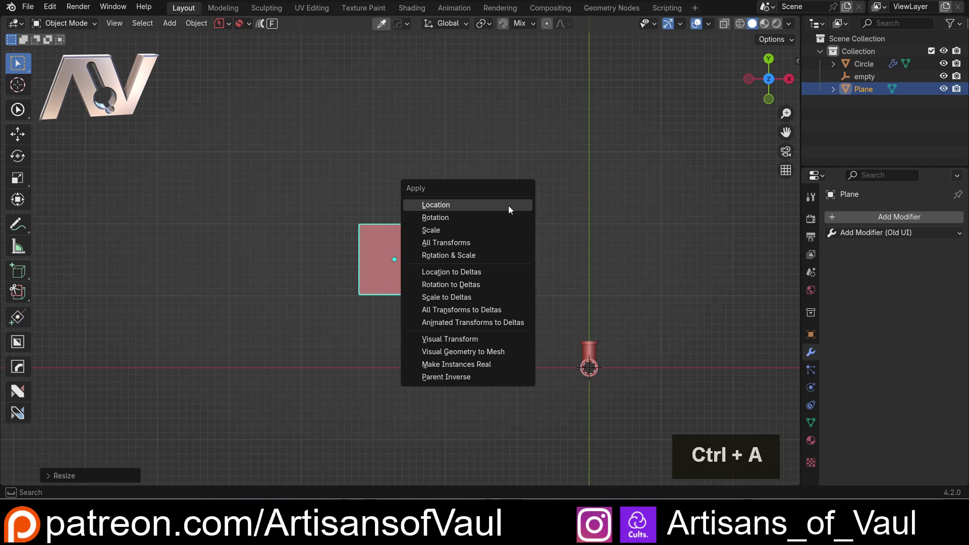
- Apply the new plane's location, rotation and scale transforms
left_click(462, 235)
middle_click(477, 255)
scroll("up", 3)
middle_click(324, 263)
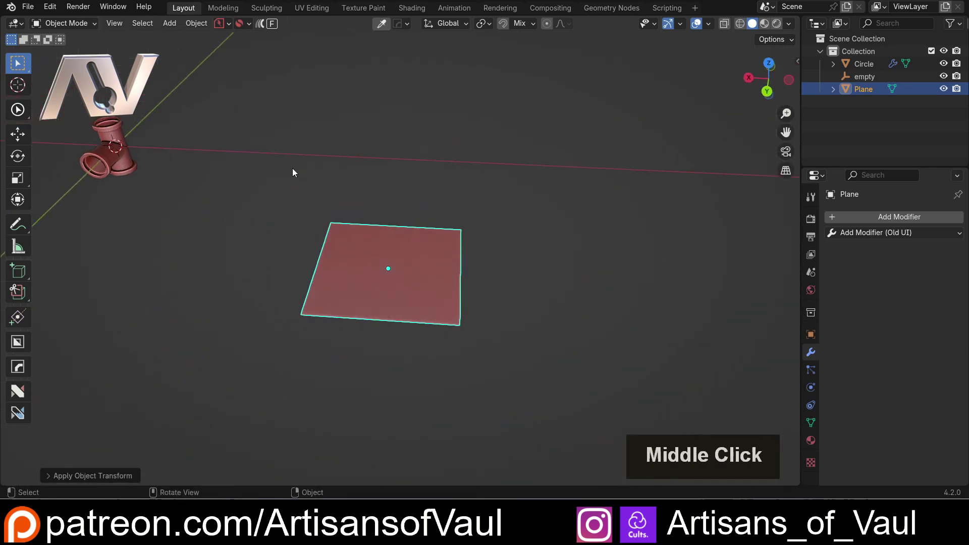
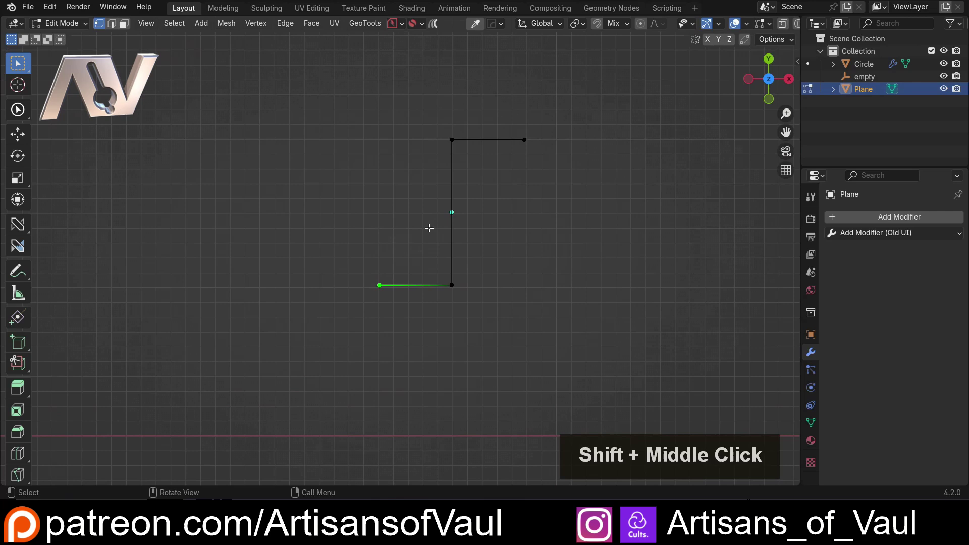
- Extrude another edge constrained to the Y axis to complete the stepped zigzag path
key("e")
key("y")
left_click(436, 354)
middle_click(300, 269)
middle_click(424, 160)
scroll("up", 3)
left_click(357, 206)
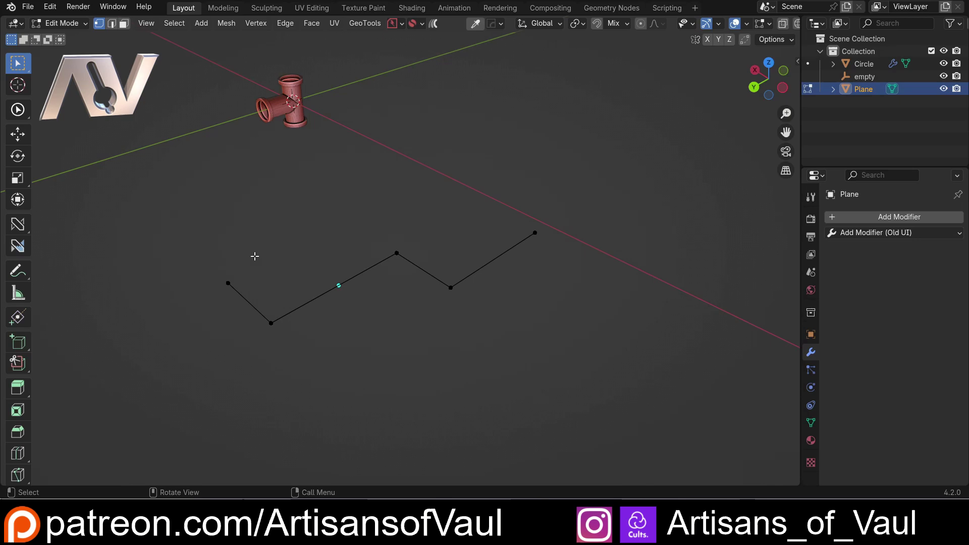
middle_click(266, 241)
scroll("up", 3)
scroll("up", 3)
middle_click(342, 216)
scroll("down", 3)
scroll("down", 3)
scroll("up", 3)
scroll("down", 3)
middle_click(322, 207)
scroll("up", 3)
middle_click(315, 232)
middle_click(296, 233)
- Bevel the two corner vertices with 8 segments into smooth rounded bends
left_click(292, 170)
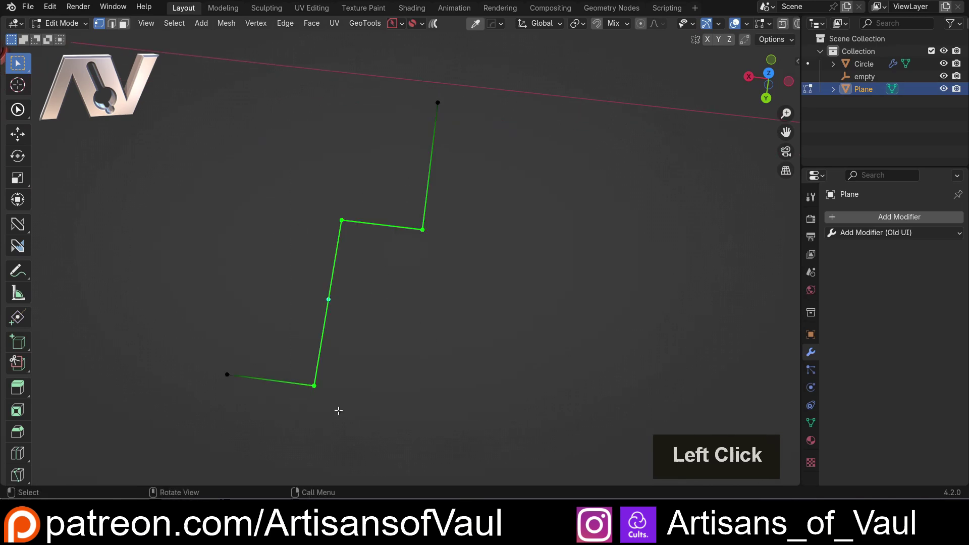
middle_click(348, 361)
middle_click(370, 230)
scroll("up", 3)
middle_click(376, 172)
middle_click(343, 251)
key("ctrl+shift+b")
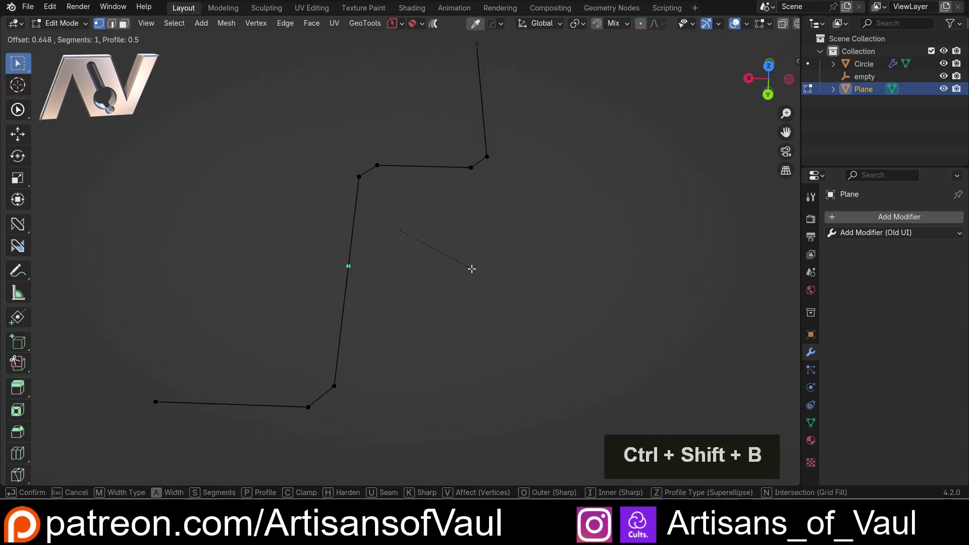
scroll("up", 3)
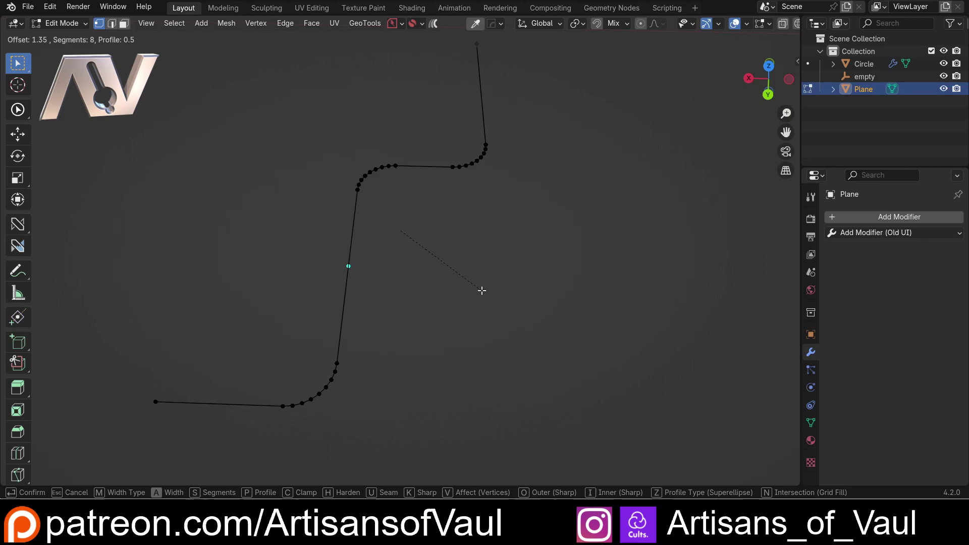
left_click(479, 288)
scroll("down", 3)
middle_click(324, 268)
- Leave edit mode and convert the zigzag path object to a curve
key("Tab")
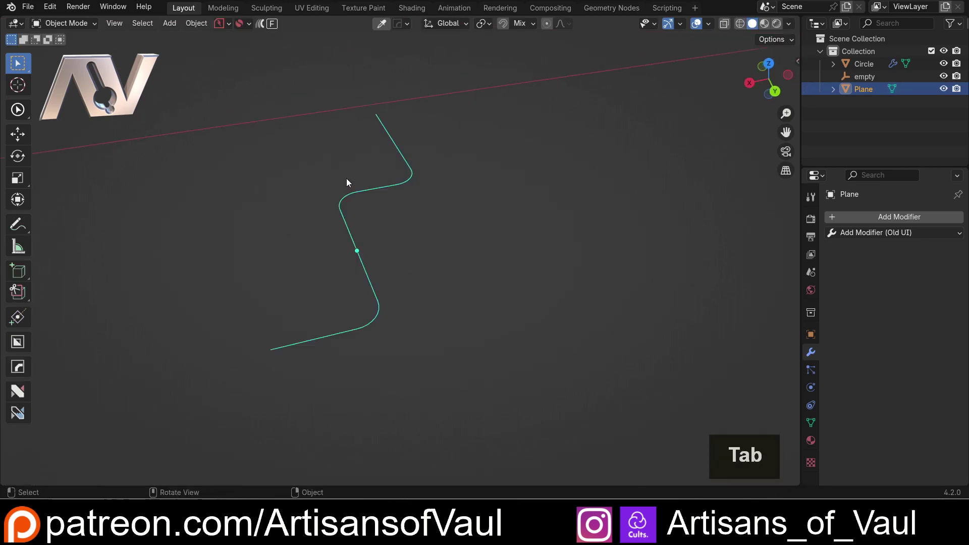
middle_click(378, 213)
middle_click(420, 279)
right_click(448, 236)
left_click(514, 289)
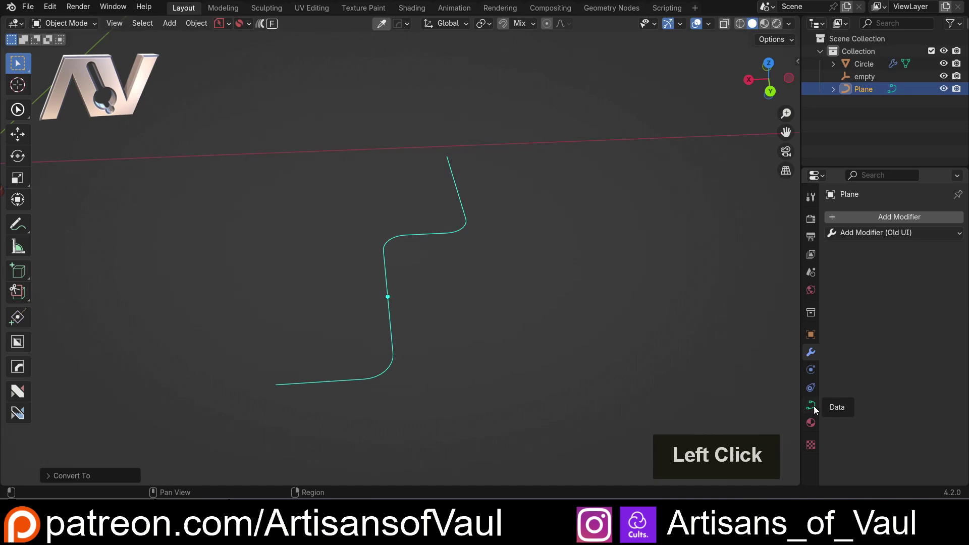
- Give the curve a round bevel of depth 0.695 with resolution 8, making it a thick tube
left_click(817, 408)
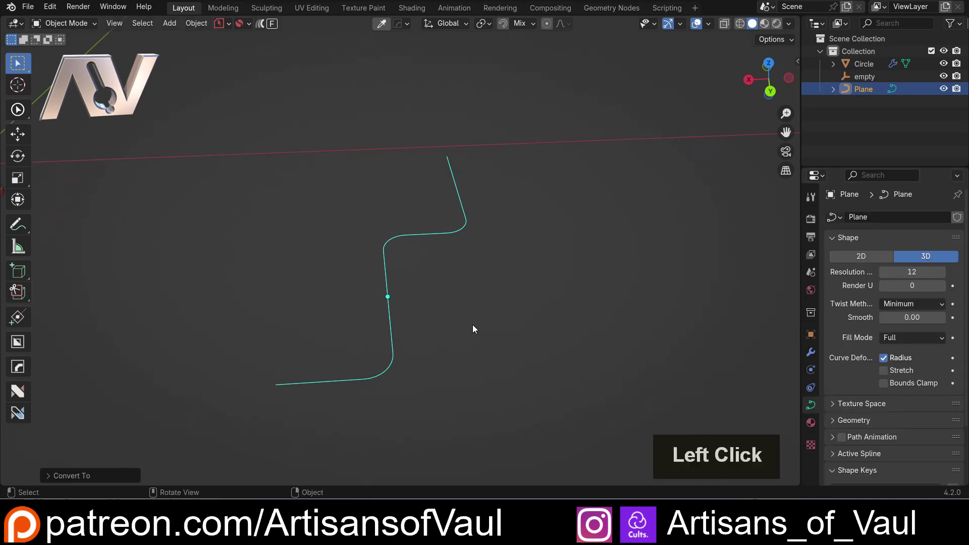
left_click(835, 425)
scroll("down", 3)
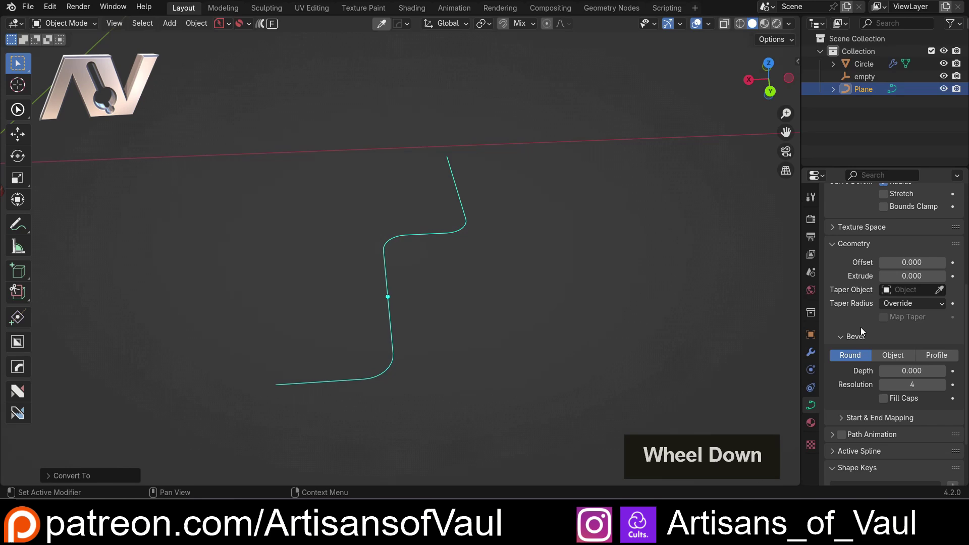
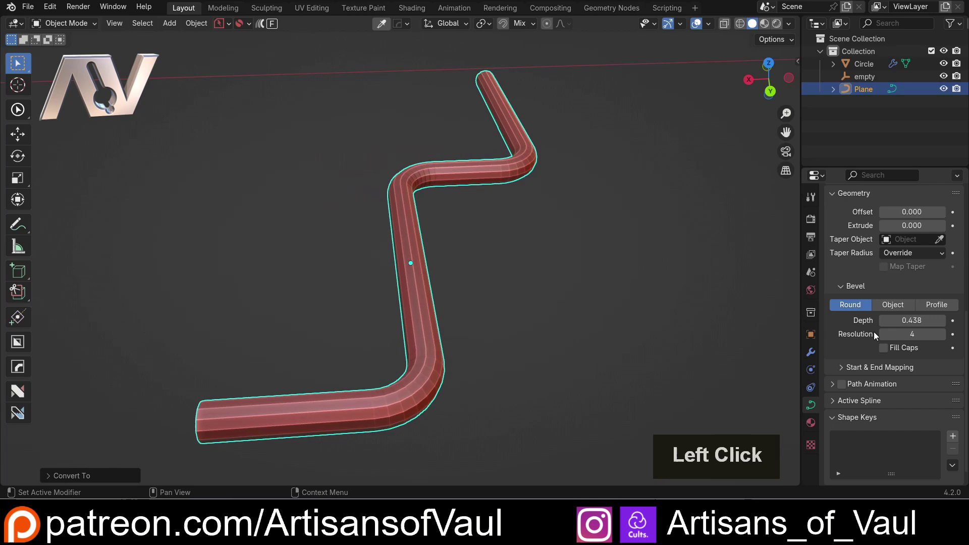
key("8")
key("Return")
- Add level-2 subdivision (Ctrl+2) to the tube and adjust its object data settings
middle_click(421, 187)
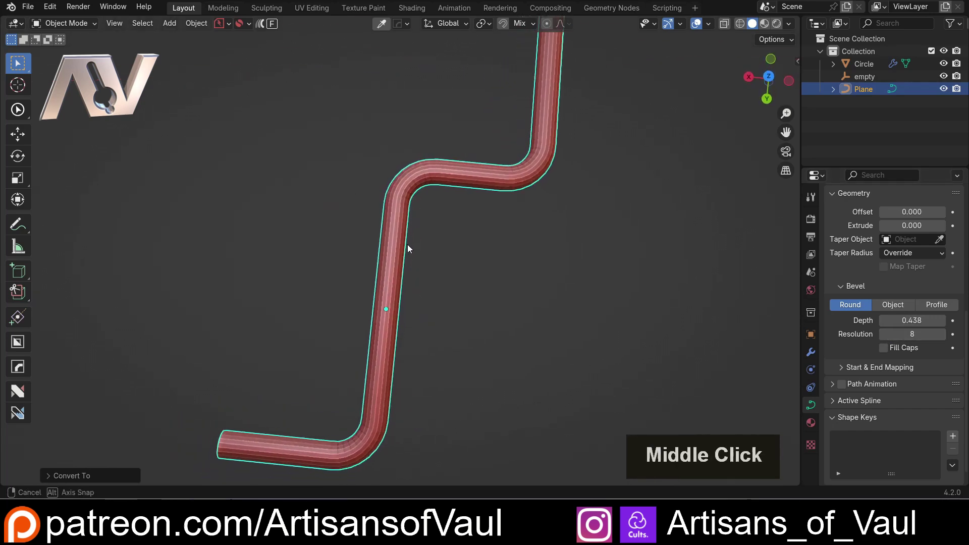
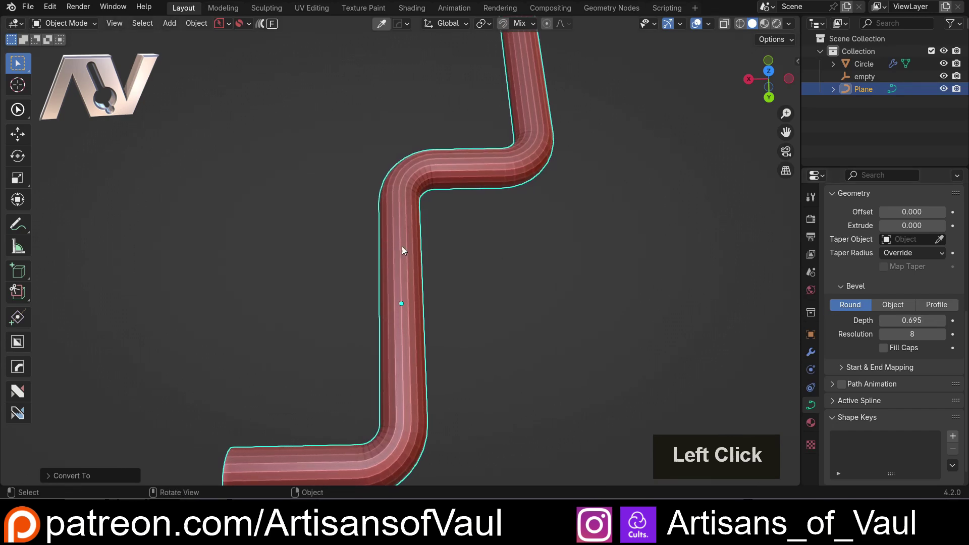
scroll("down", 3)
left_click(485, 260)
middle_click(477, 260)
left_click(412, 229)
key("ctrl+2")
scroll("up", 3)
middle_click(389, 227)
left_click(820, 356)
middle_click(566, 214)
scroll("up", 3)
middle_click(444, 261)
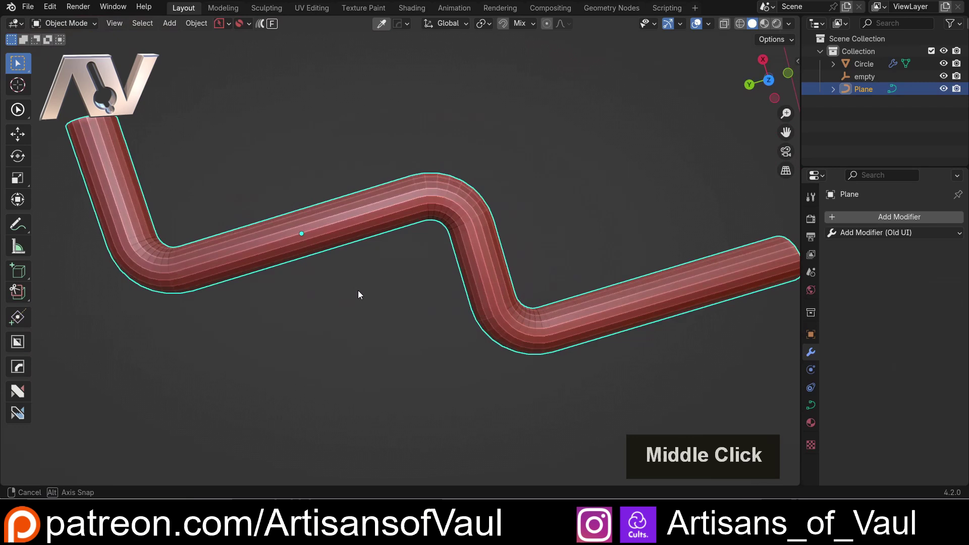
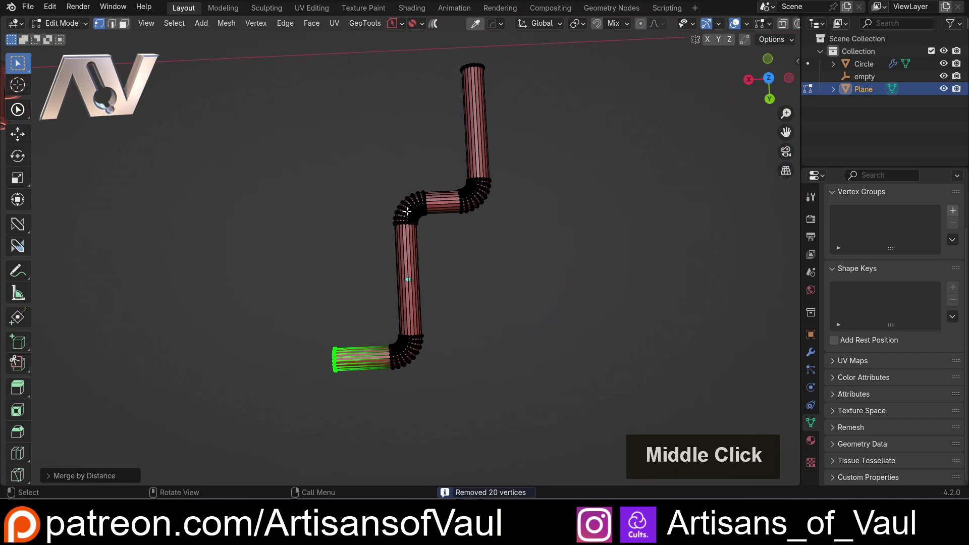
- Knife-cut through the whole pipe across the straight section, undoing and redoing the first attempt
scroll("up", 3)
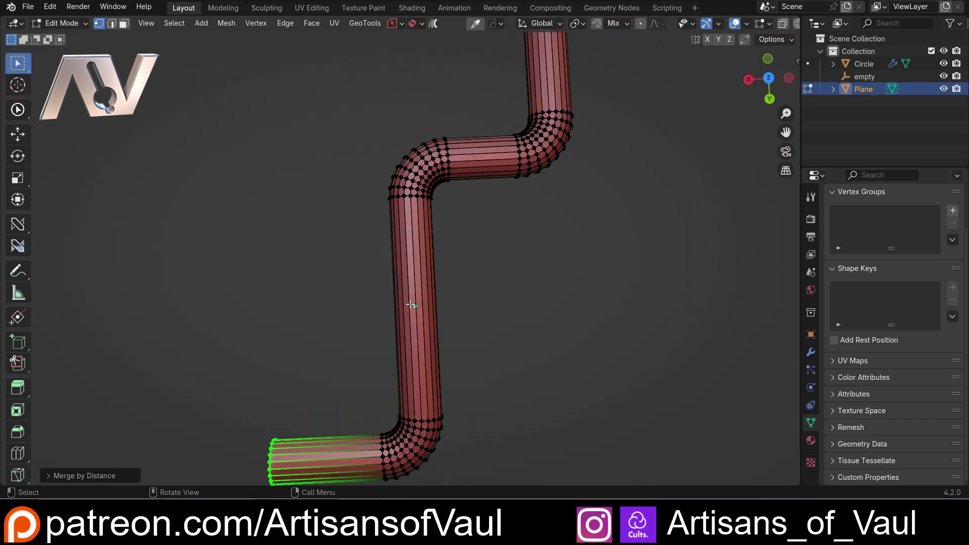
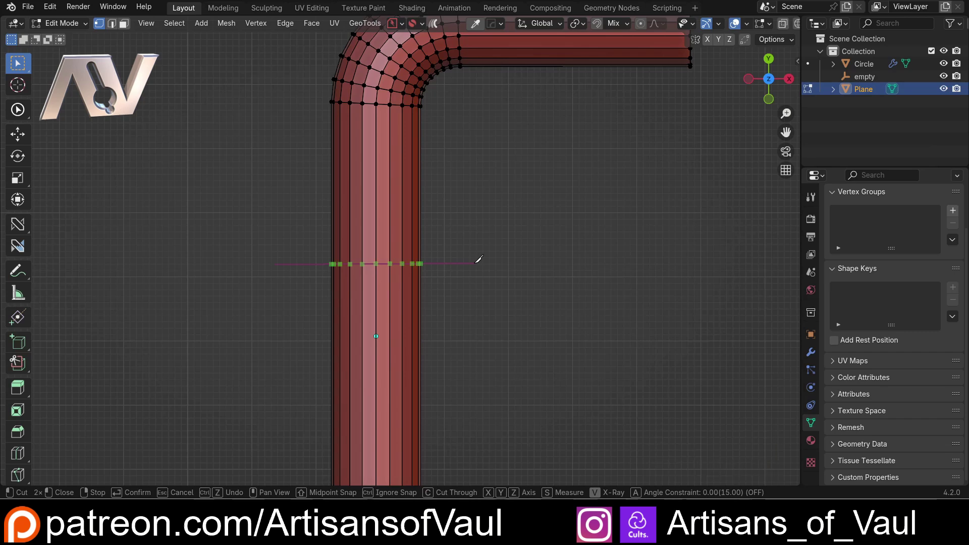
key("x")
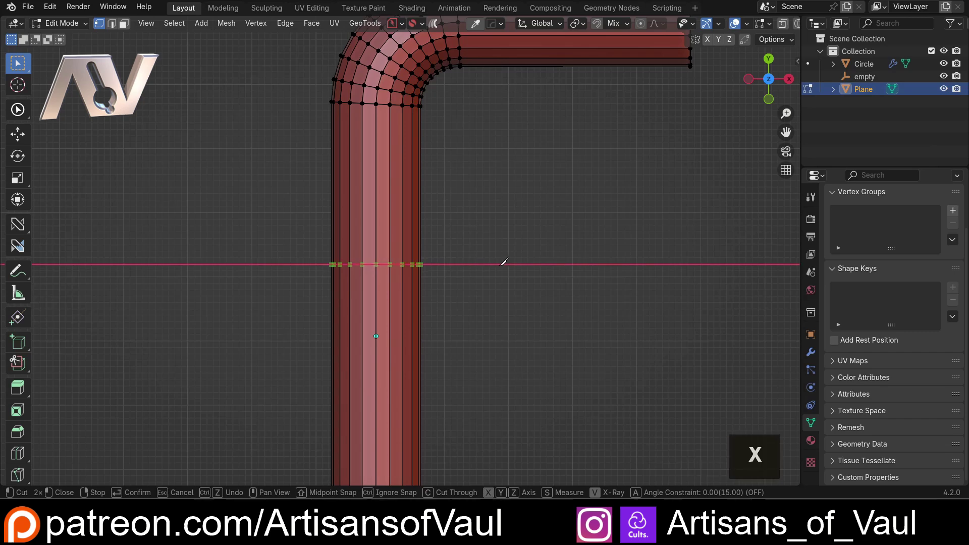
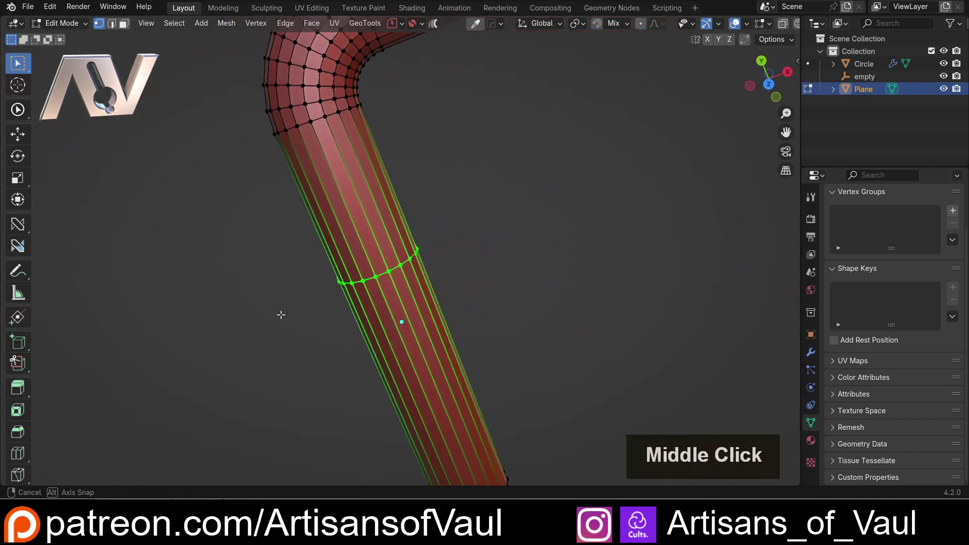
key("ctrl+z")
left_click(770, 85)
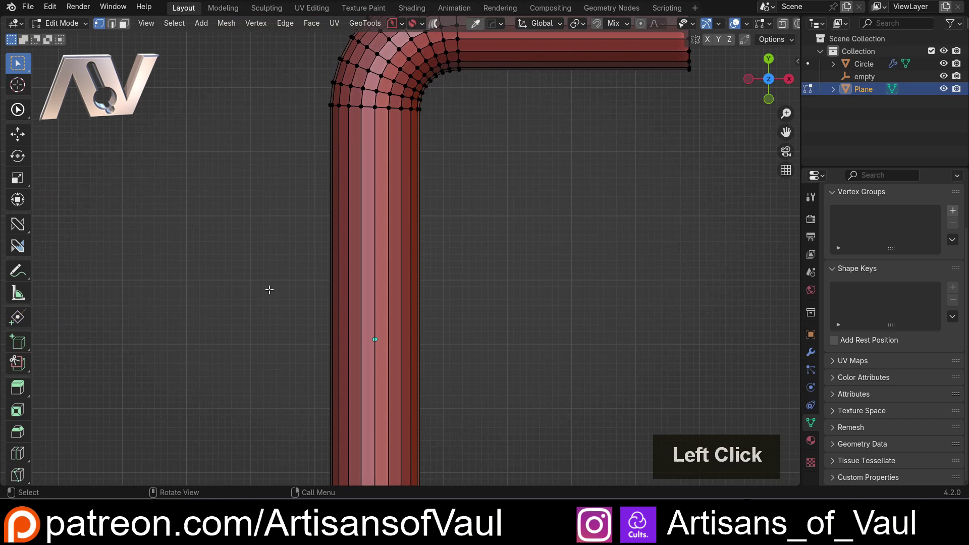
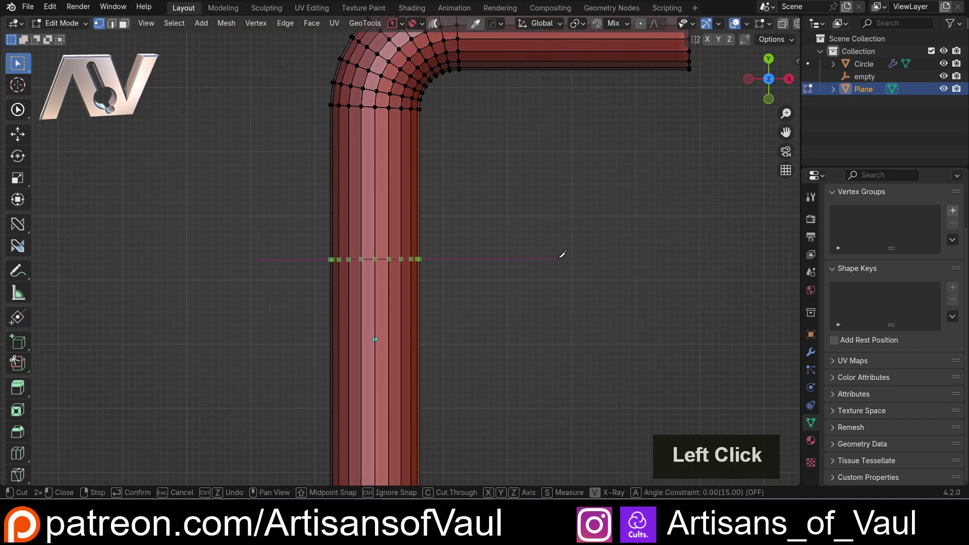
key("x")
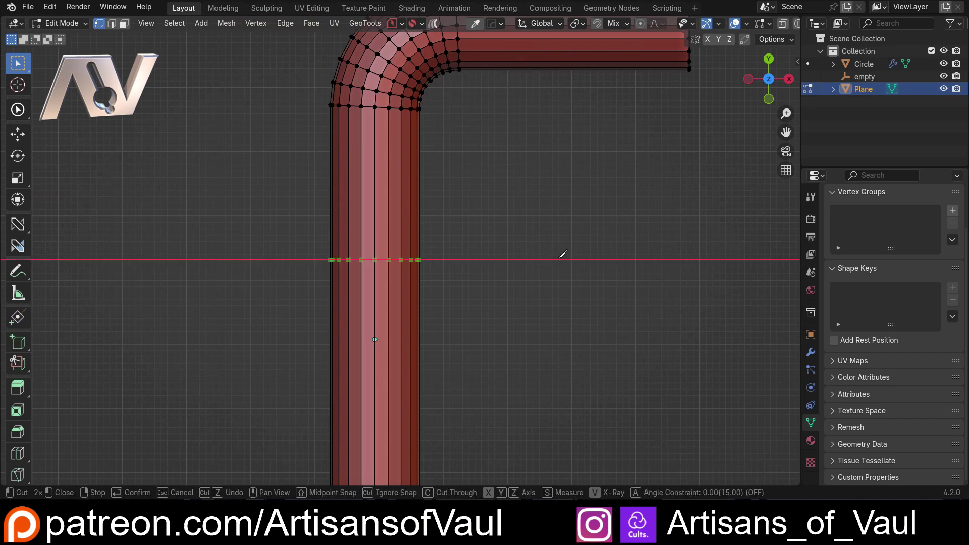
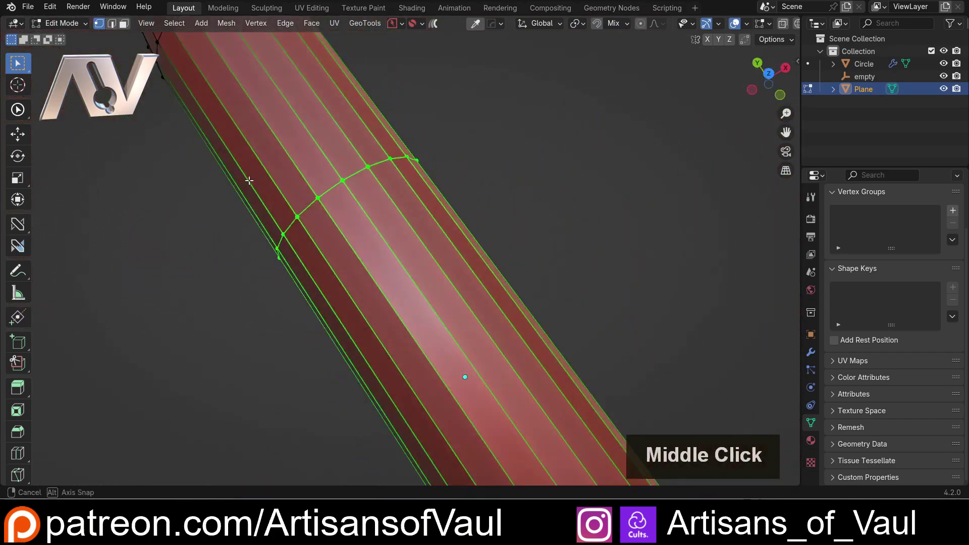
scroll("down", 3)
middle_click(373, 219)
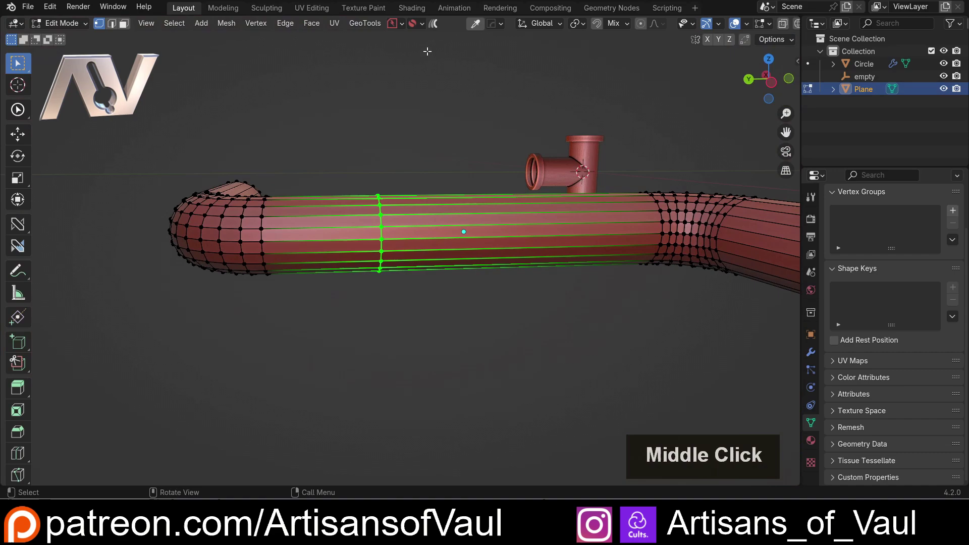
middle_click(398, 204)
middle_click(383, 85)
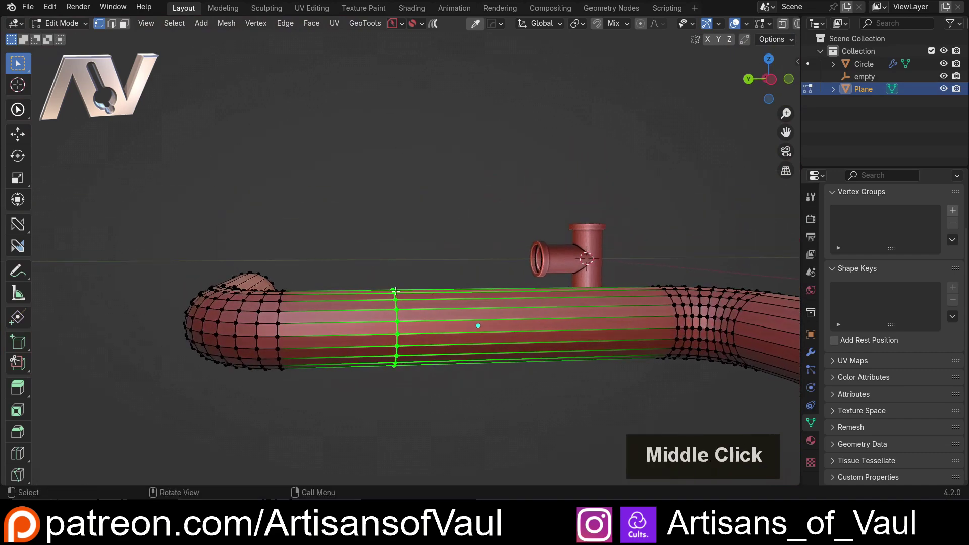
left_click(771, 81)
scroll("up", 3)
scroll("down", 3)
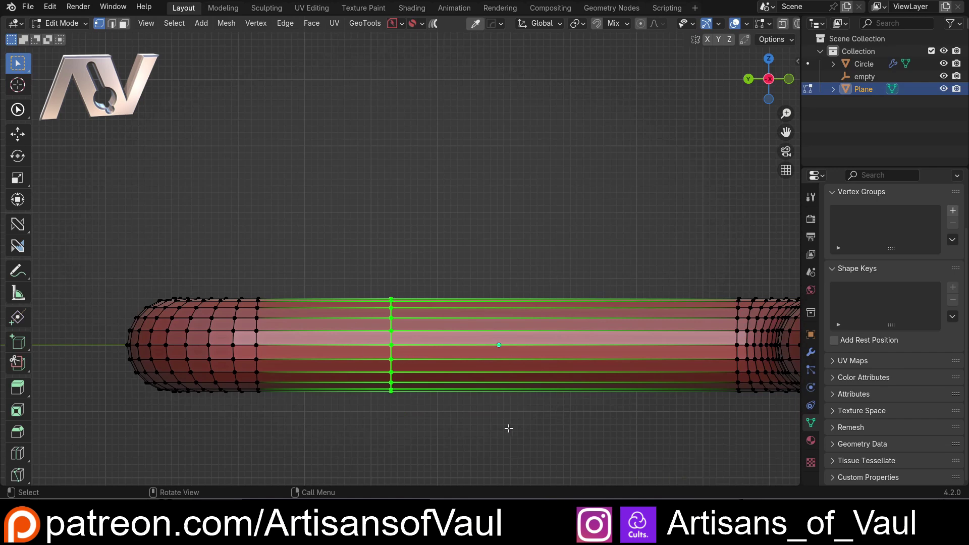
scroll("down", 3)
middle_click(373, 257)
scroll("down", 3)
middle_click(393, 303)
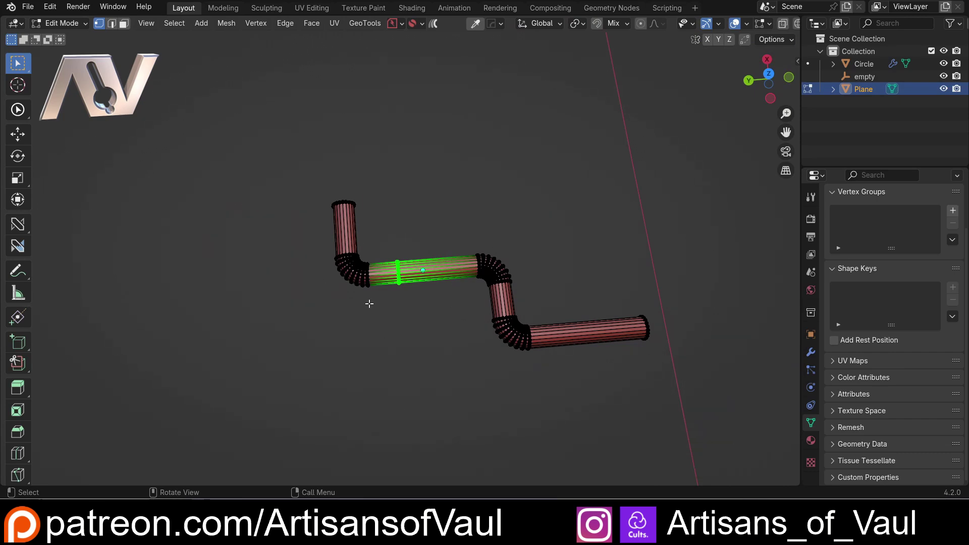
scroll("up", 3)
scroll("down", 3)
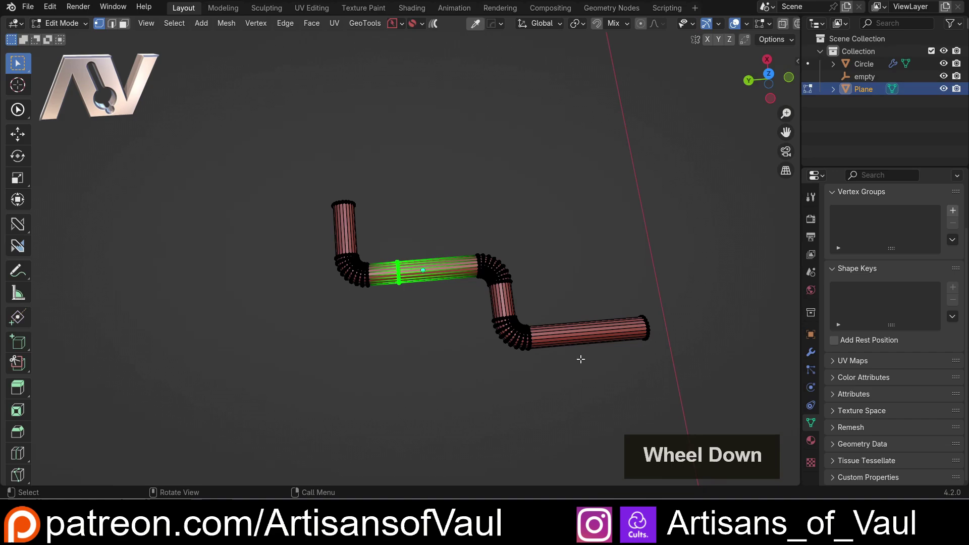
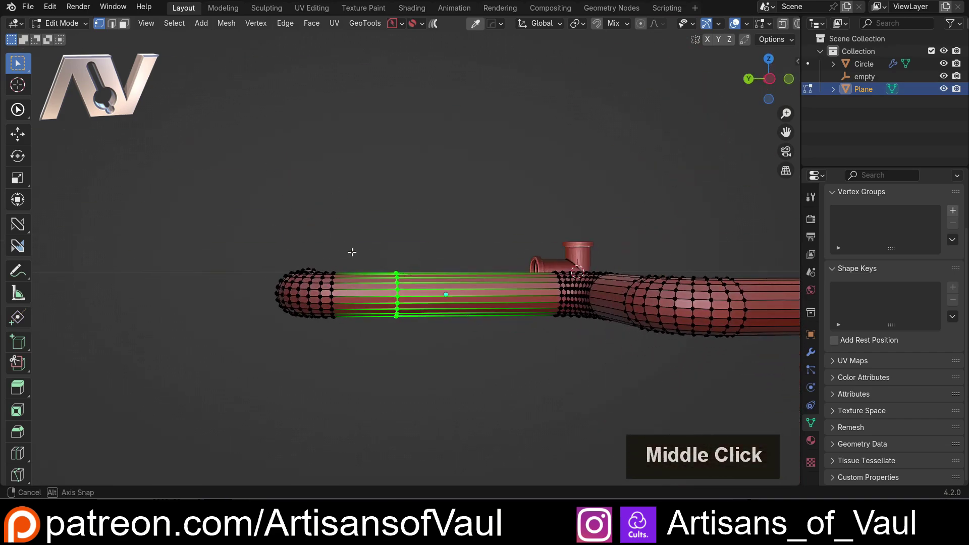
left_click(773, 77)
scroll("up", 3)
middle_click(416, 340)
scroll("down", 3)
scroll("up", 3)
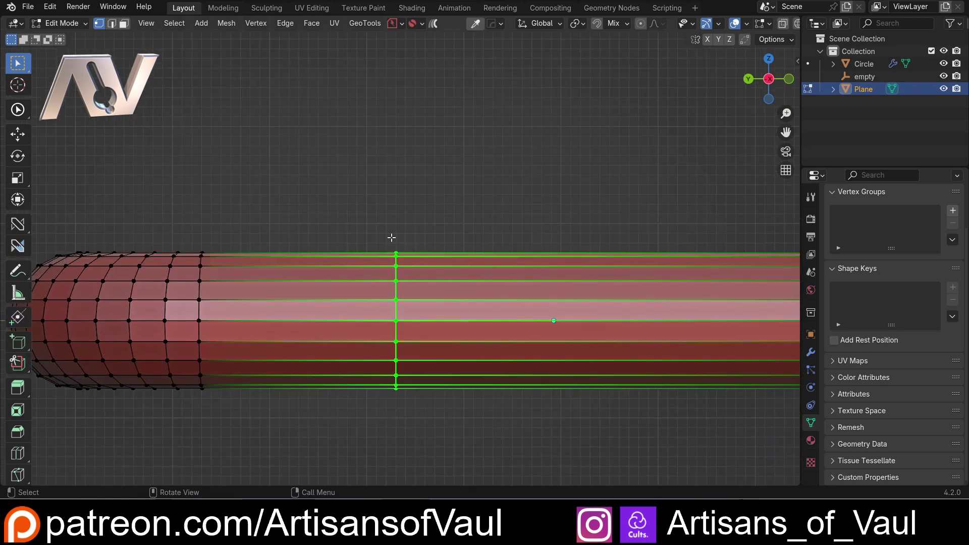
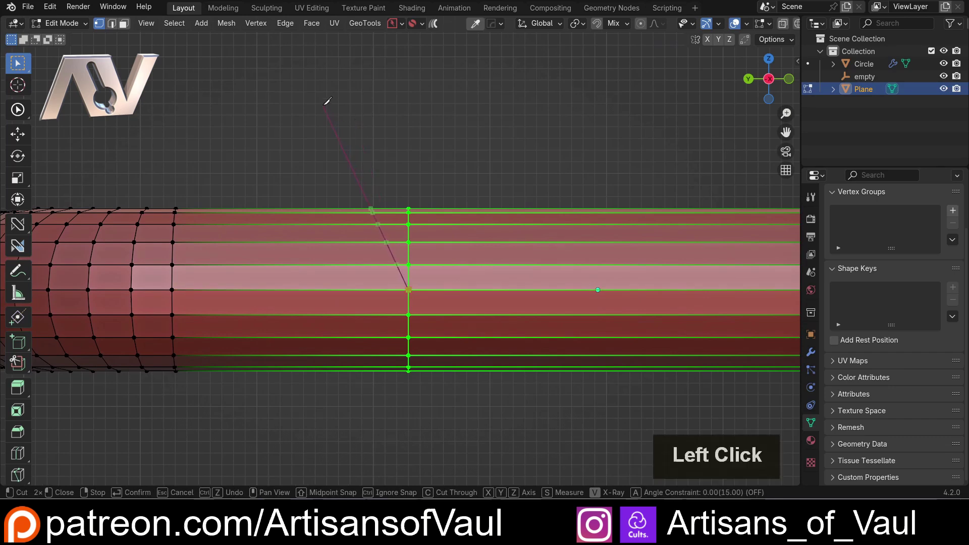
- Confirm the first constrained diagonal knife cut and start the second side of the V notch
key("a")
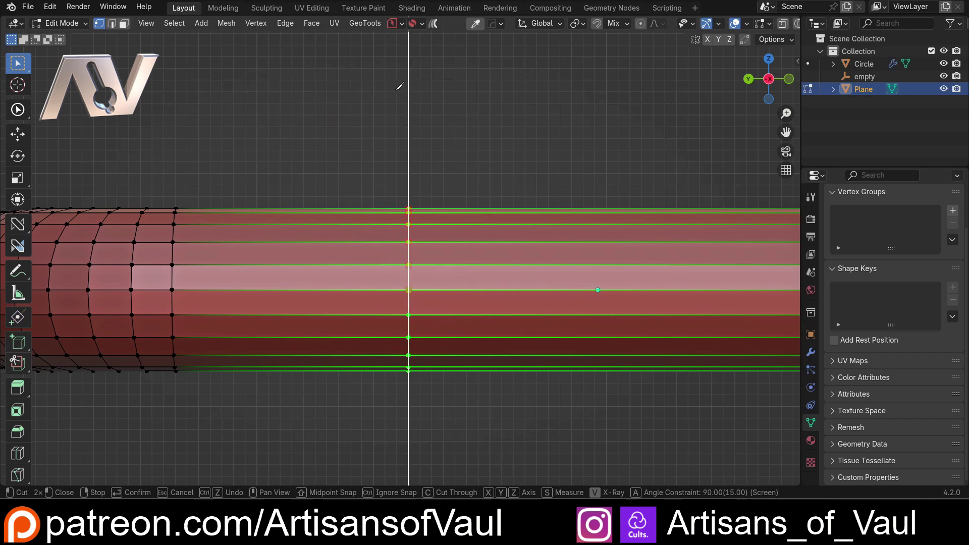
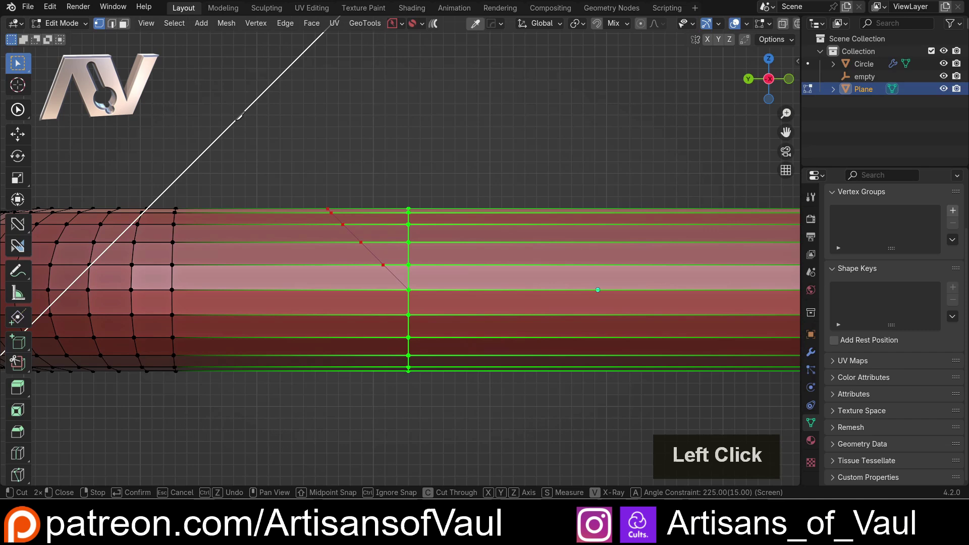
key("space")
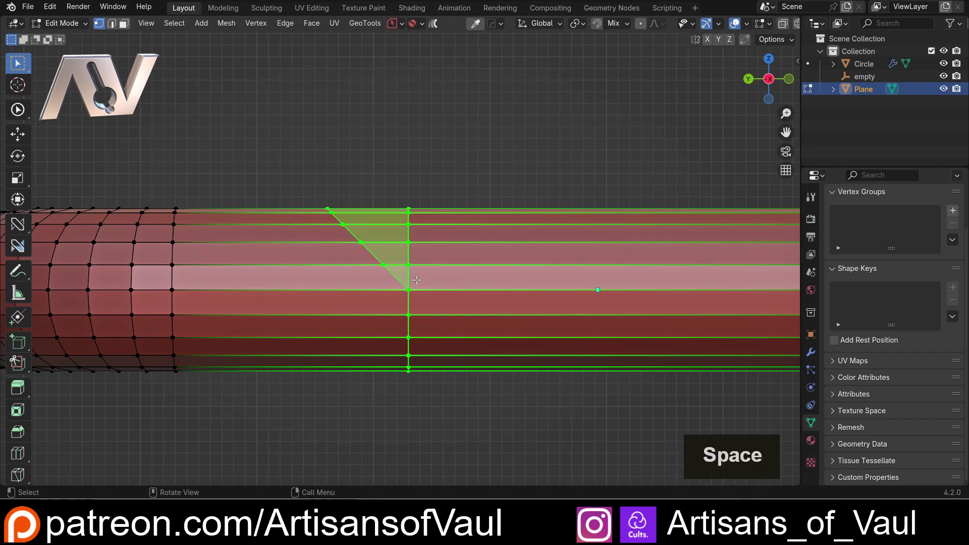
key("k")
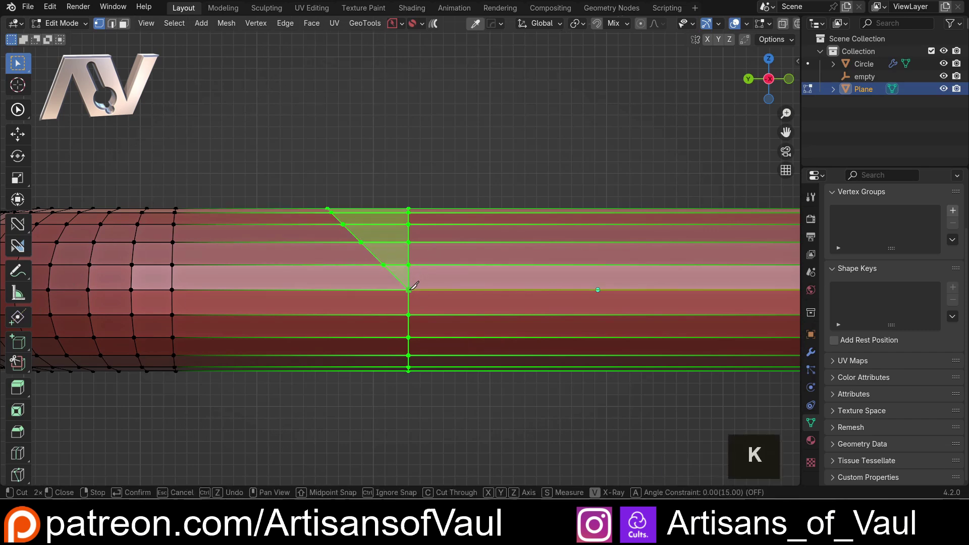
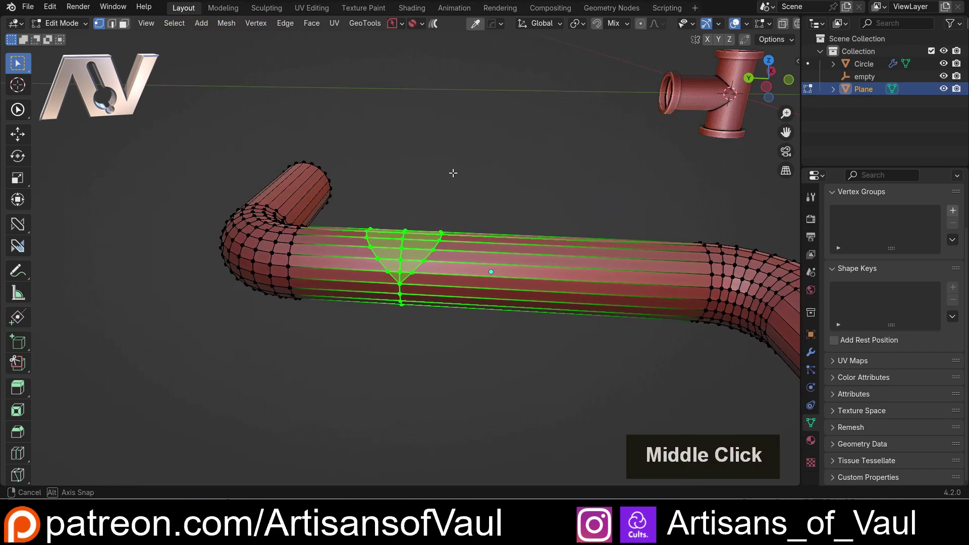
- Delete the triangular faces inside the V notch to open the pipe wall
left_click(772, 99)
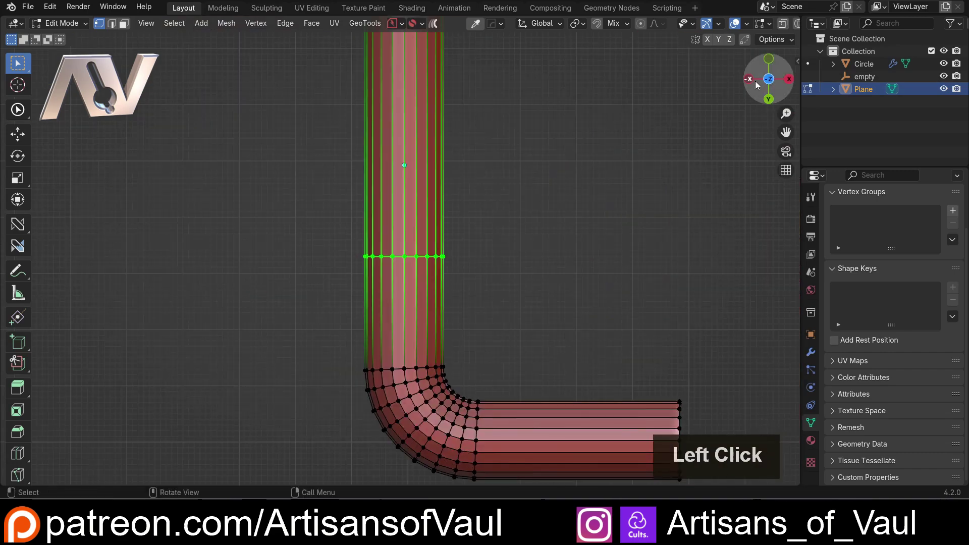
scroll("up", 3)
scroll("down", 3)
key("Tab")
key("shift+z")
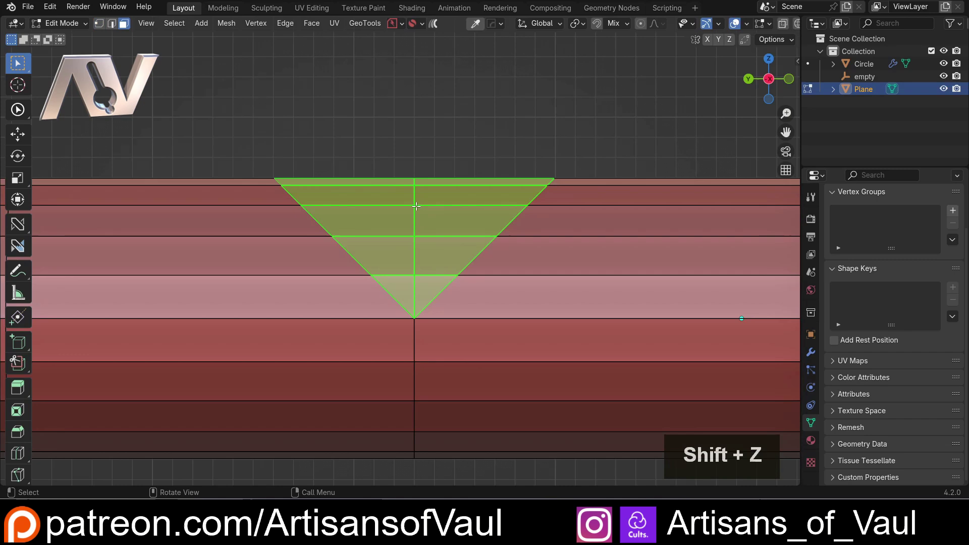
left_click(397, 232)
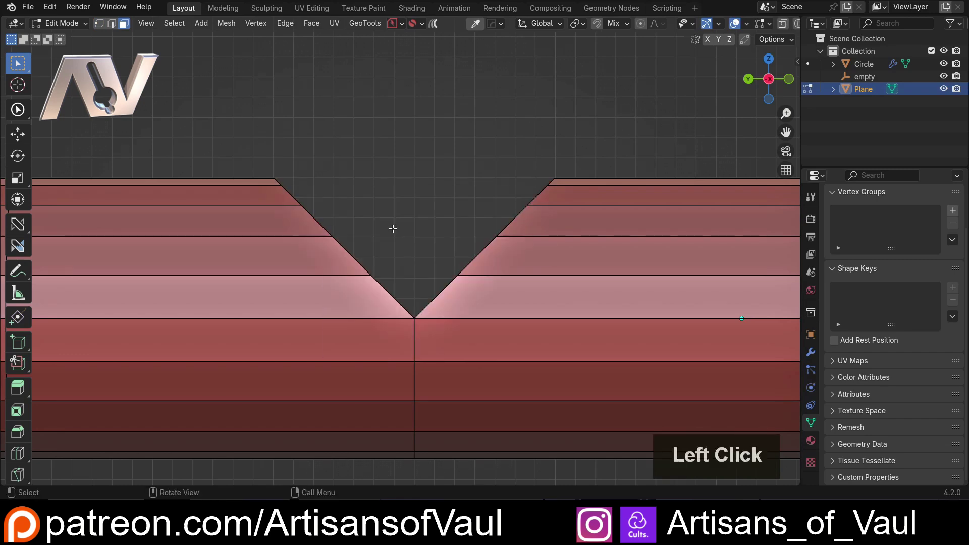
key("Tab")
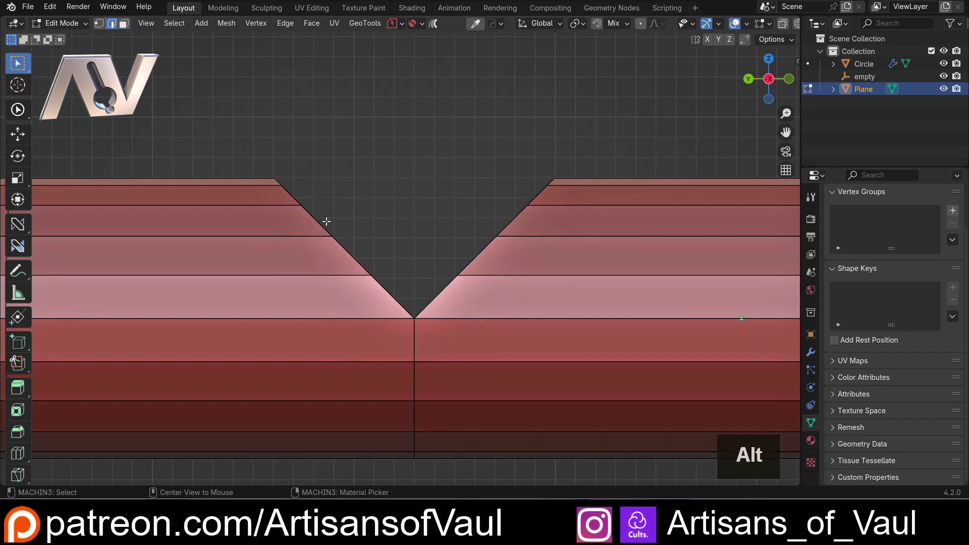
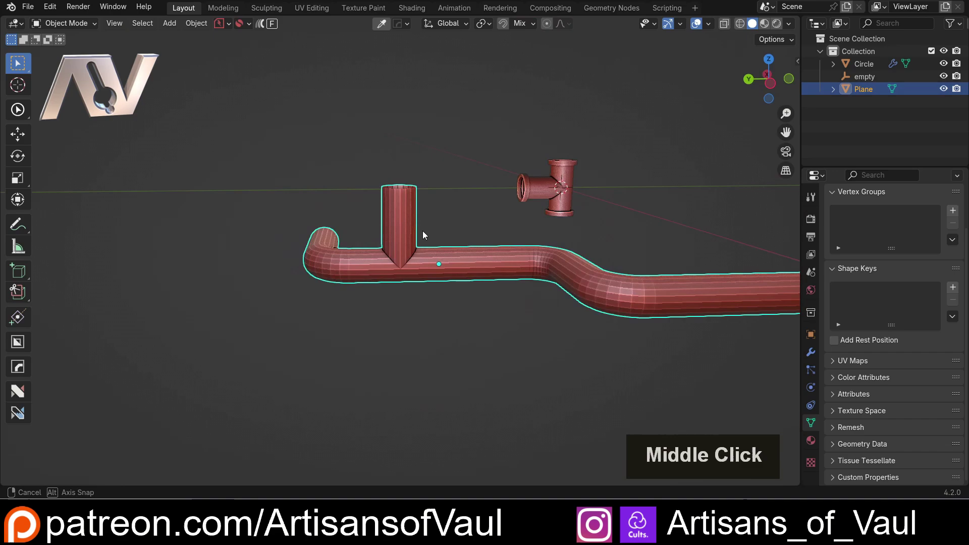
- Select all the seam edges where the branch meets the main pipe
scroll("up", 3)
key("Tab")
scroll("up", 3)
double_click(452, 313)
left_click(399, 389)
left_click(399, 392)
scroll("down", 3)
middle_click(419, 369)
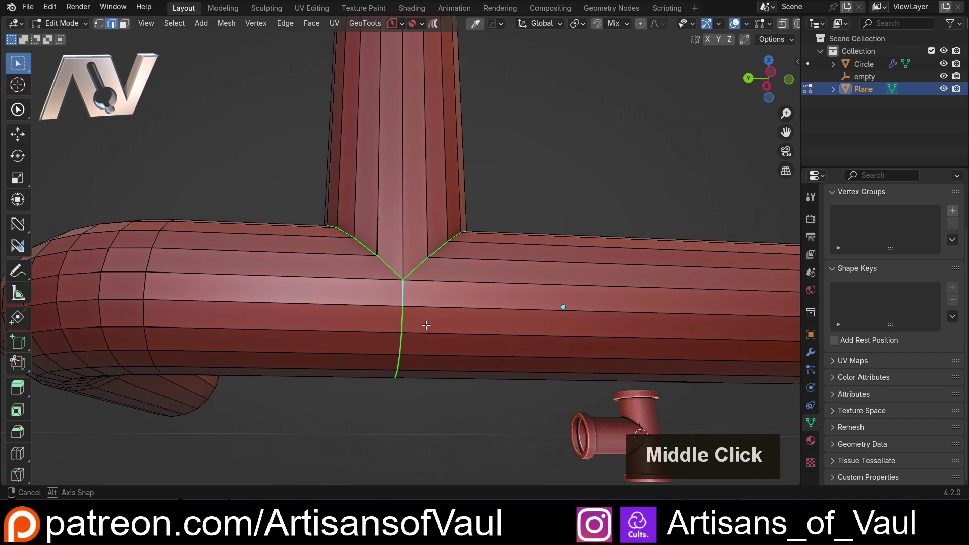
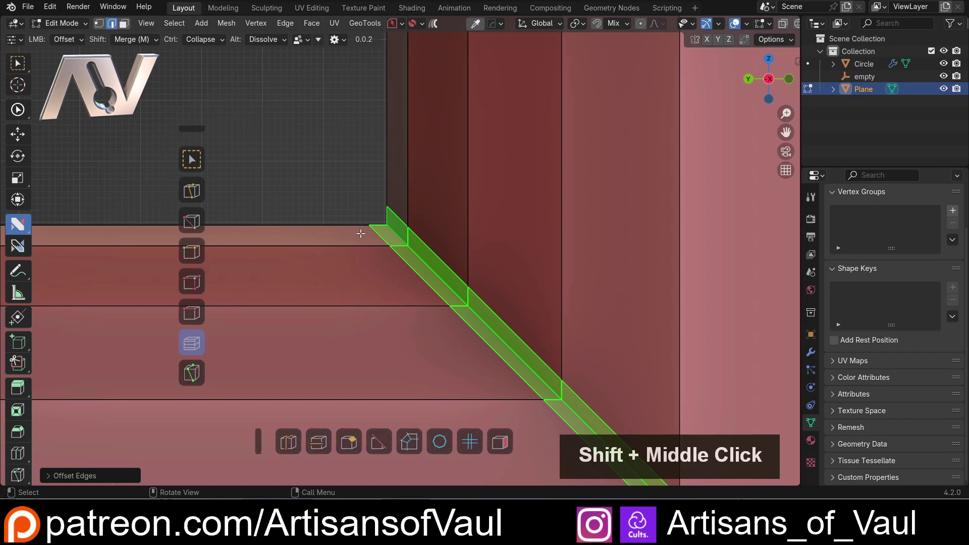
- Bevel the joint seam edges into a narrow two-segment chamfer via the Bevel panel
key("ctrl+z")
key("ctrl+b")
scroll("up", 3)
scroll("down", 3)
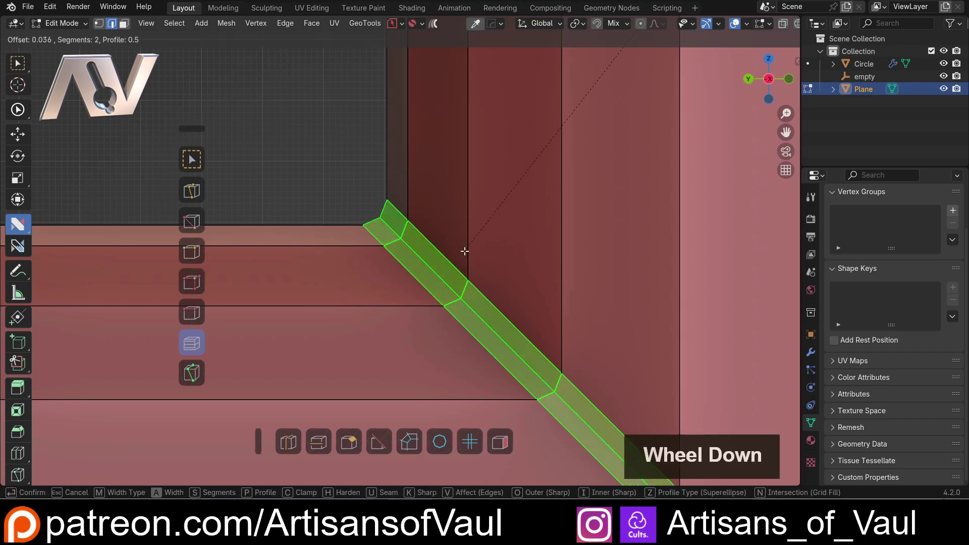
scroll("up", 3)
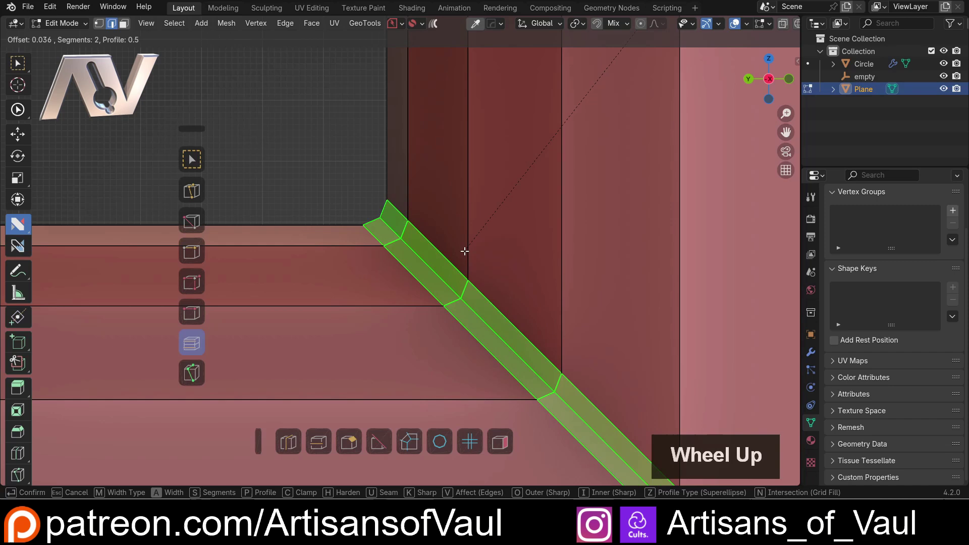
left_click(465, 248)
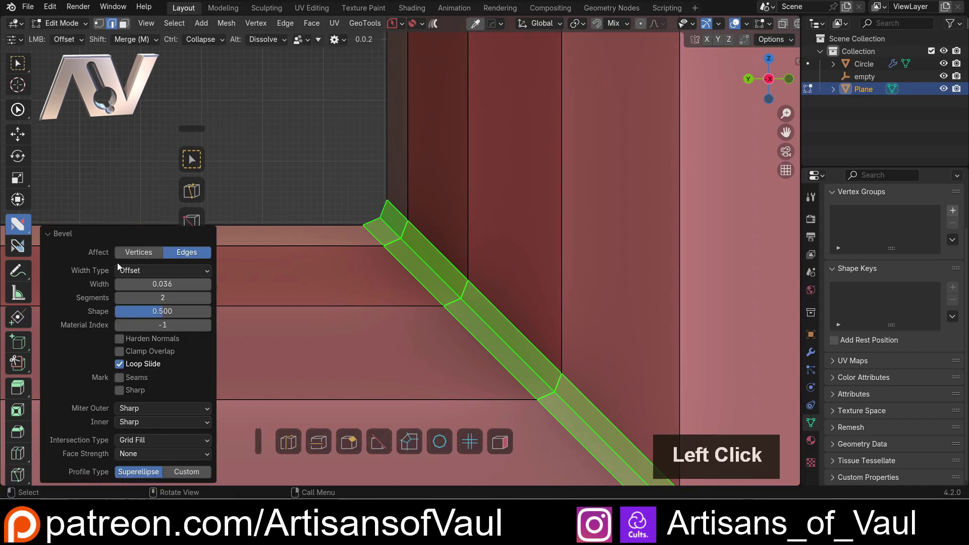
scroll("up", 3)
key("ctrl+z")
scroll("down", 3)
middle_click(576, 328)
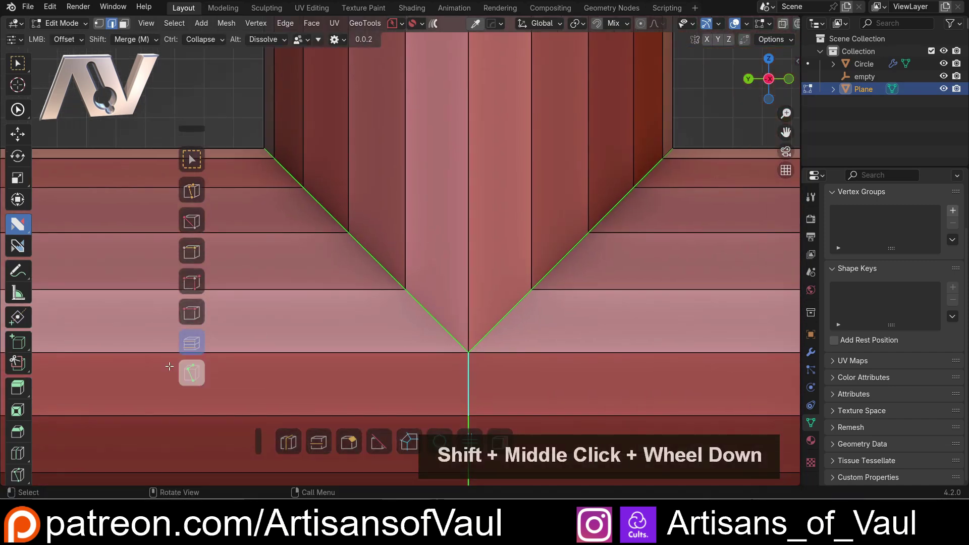
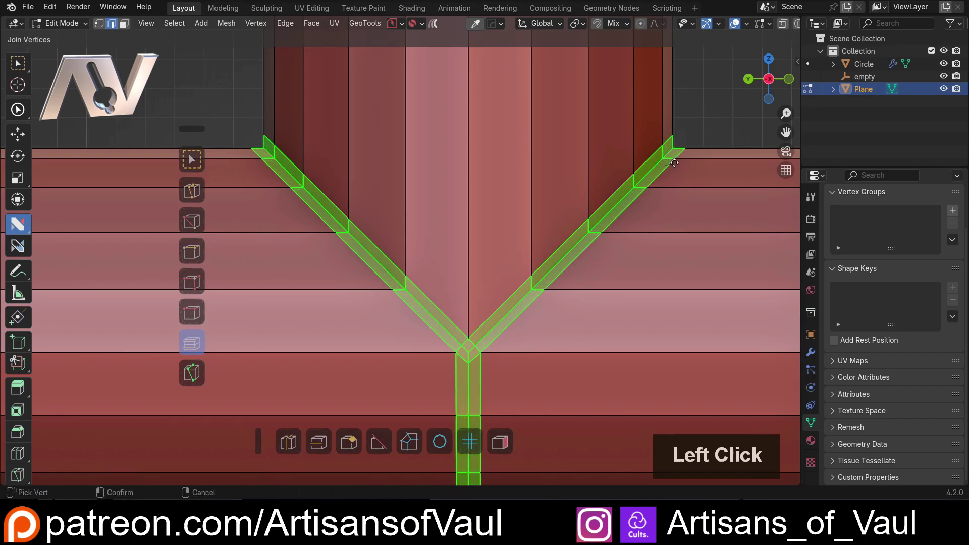
- Set level-2 subdivision smoothing on the pipe and check the joint corners
scroll("down", 3)
key("Tab")
scroll("down", 3)
middle_click(479, 216)
key("ctrl+2")
scroll("down", 3)
middle_click(499, 336)
key("Tab")
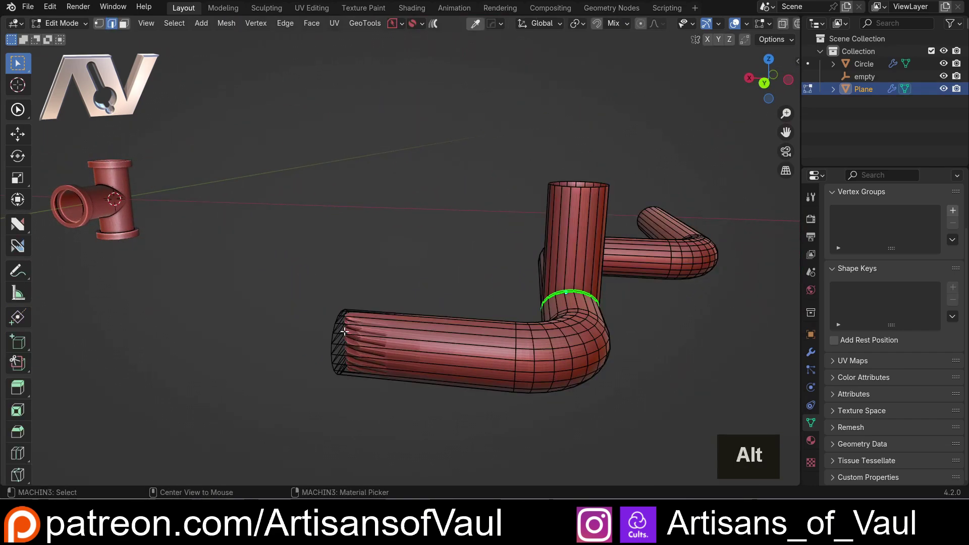
- Crease both open-end rim loops to about 0.187 and return to object mode
left_click(332, 326)
scroll("down", 3)
middle_click(258, 200)
scroll("up", 3)
middle_click(632, 390)
left_click(575, 235)
left_click(456, 289)
key("shift+e")
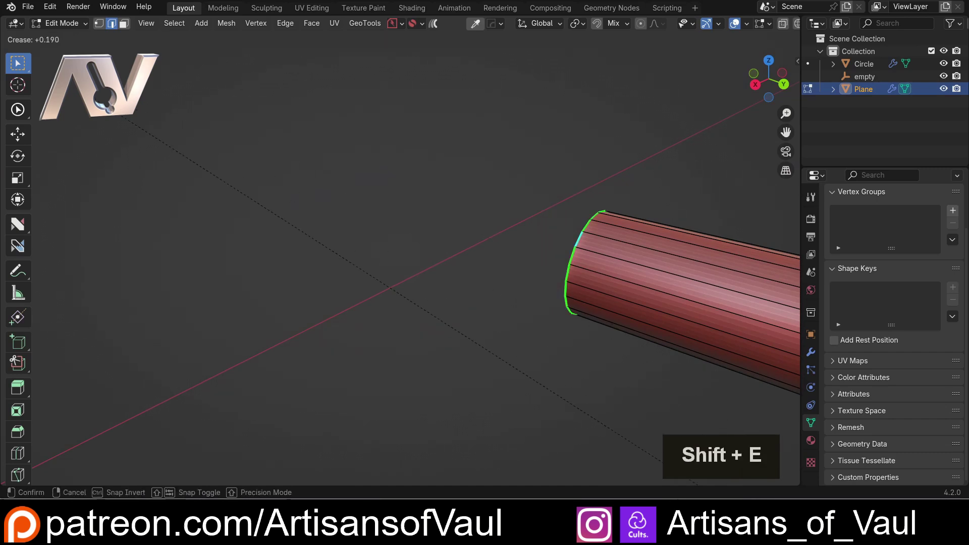
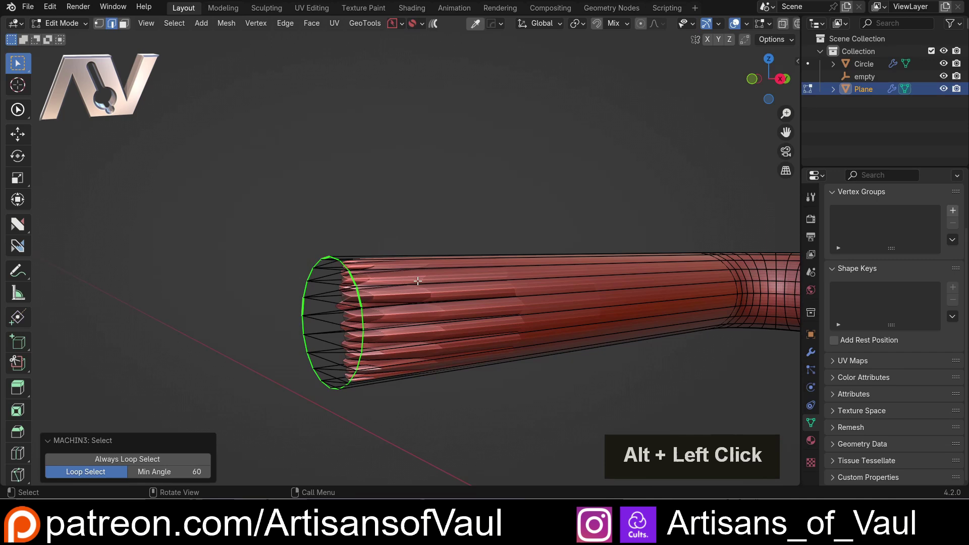
key("shift+e")
left_click(136, 330)
key("Tab")
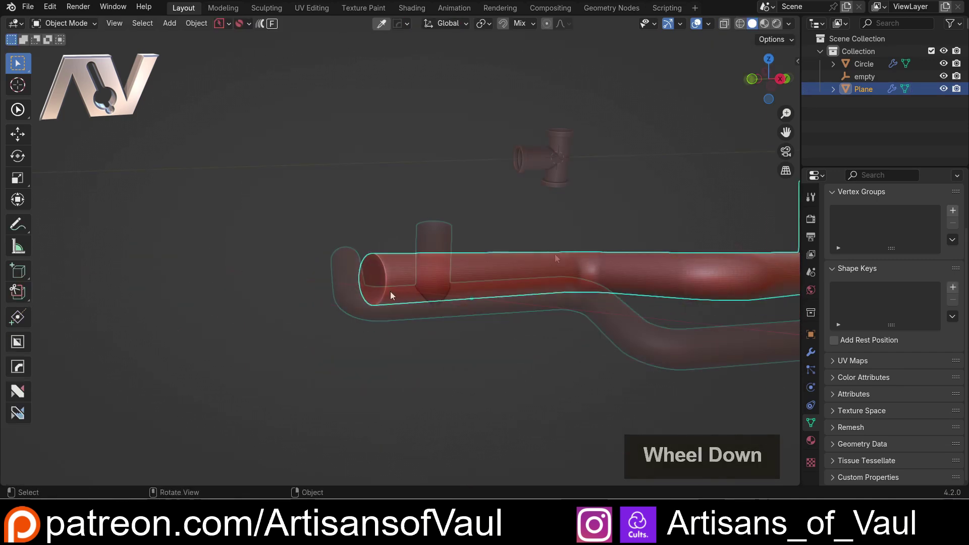
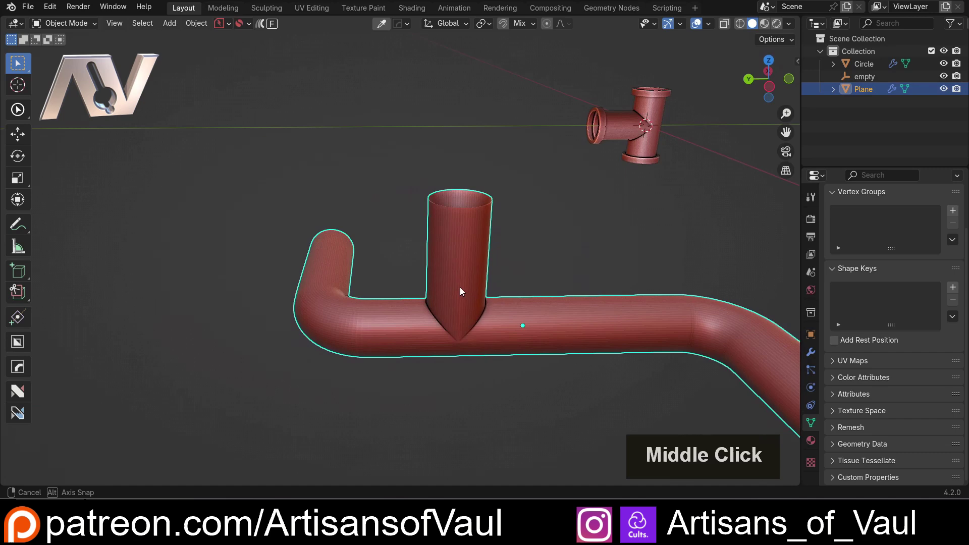
- Return to Edit Mode on the branched pipe mesh
key("Tab")
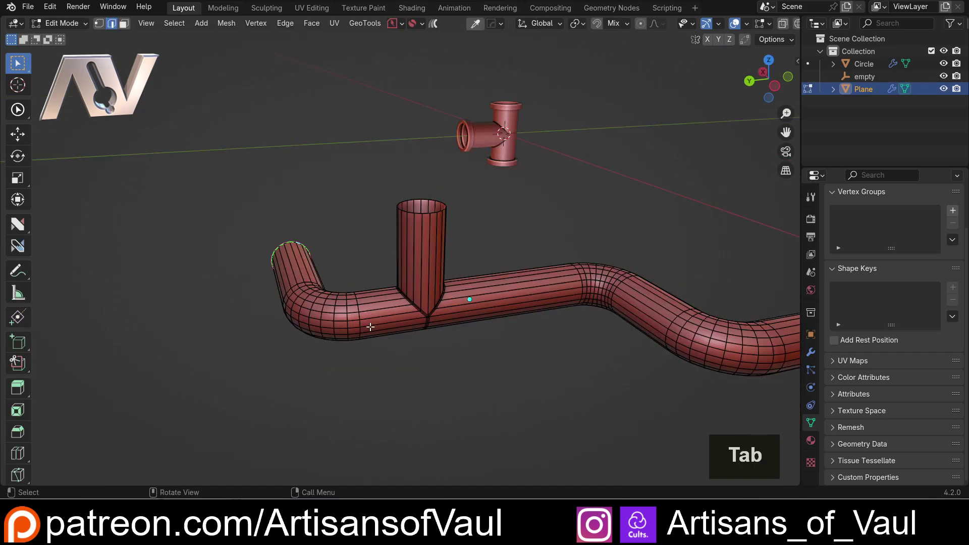
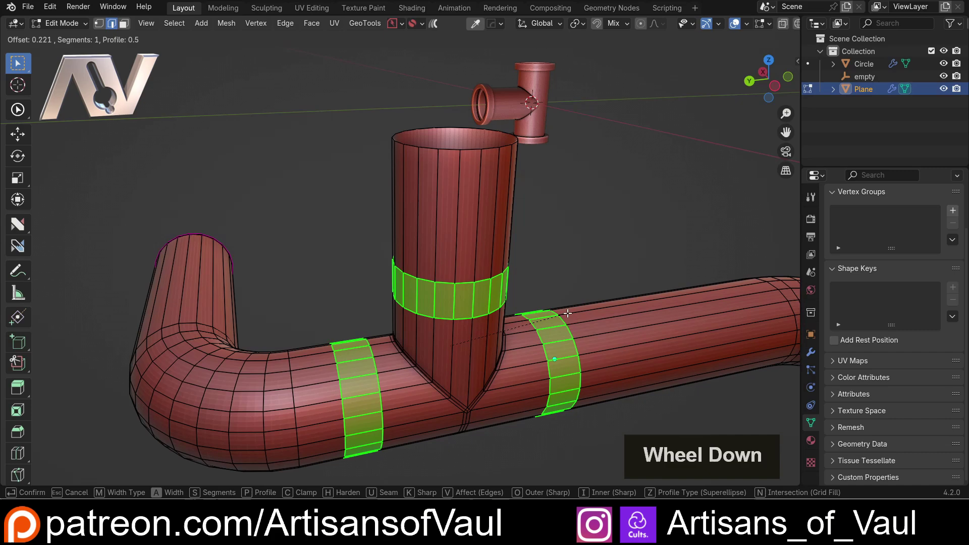
- Confirm the band width and run Panel Face entrench with negative depth to raise three flange rings
left_click(568, 310)
key("q")
double_click(549, 362)
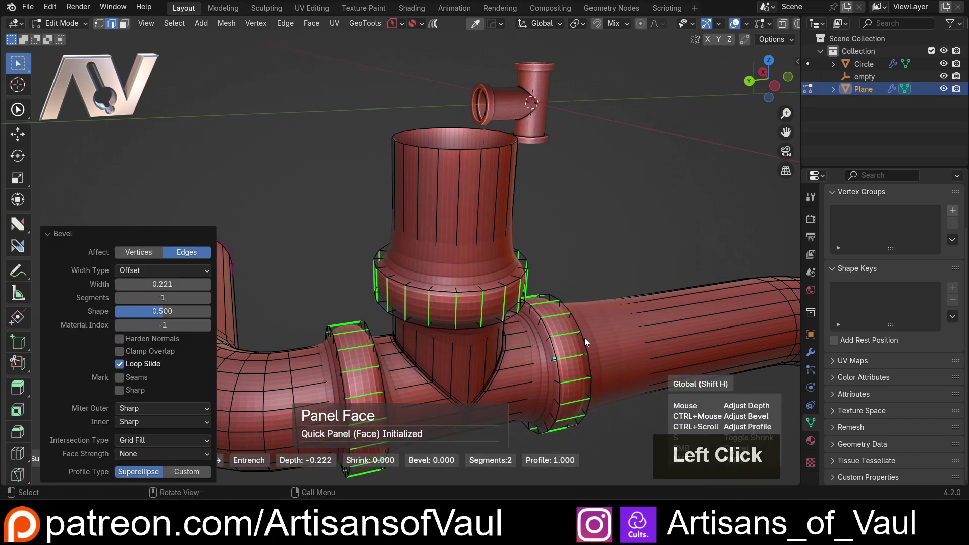
left_click(534, 335)
- Switch to wireframe and select the edge loops of all three new flange rings
key("shift+z")
left_click(442, 288)
left_click(443, 275)
key("ctrl+z")
left_click(440, 280)
middle_click(438, 302)
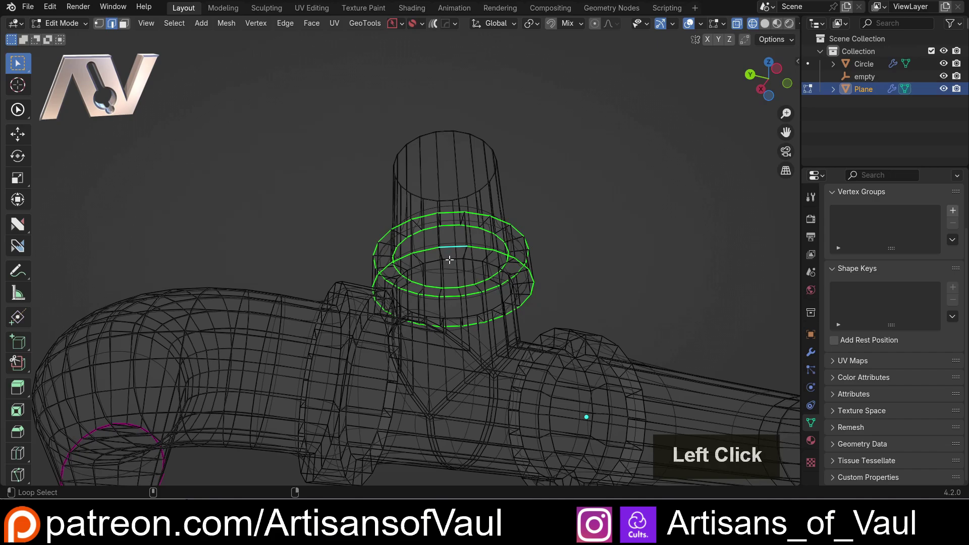
middle_click(347, 305)
left_click(346, 342)
middle_click(350, 358)
left_click(320, 332)
left_click(338, 355)
middle_click(359, 339)
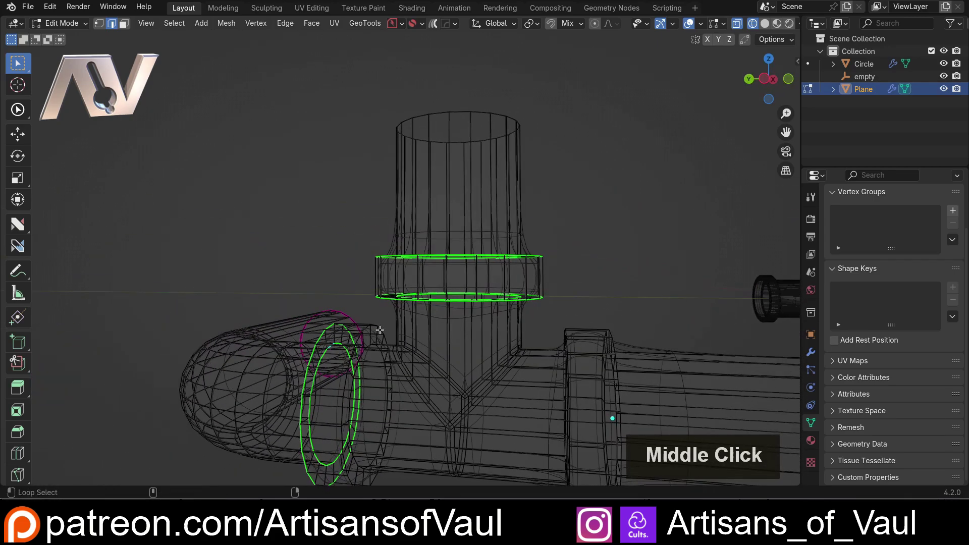